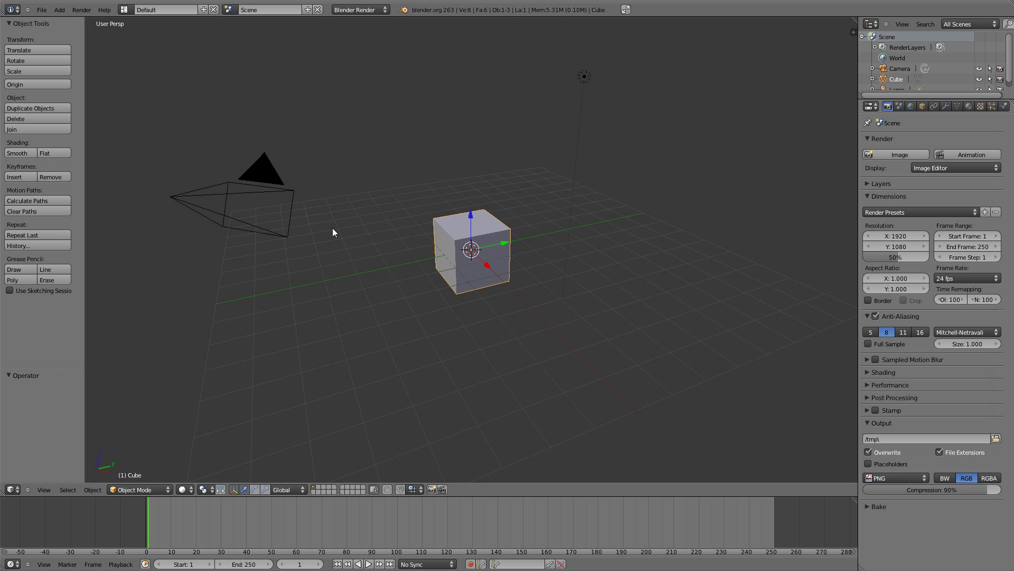
Step: Switch the render engine to Cycles Render
middle_click(355, 228)
key(t)
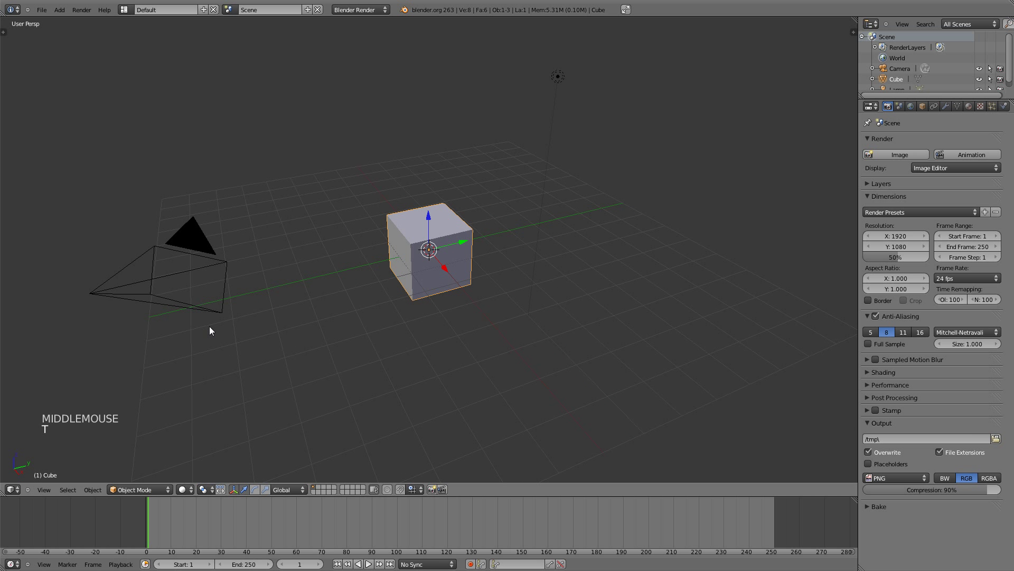
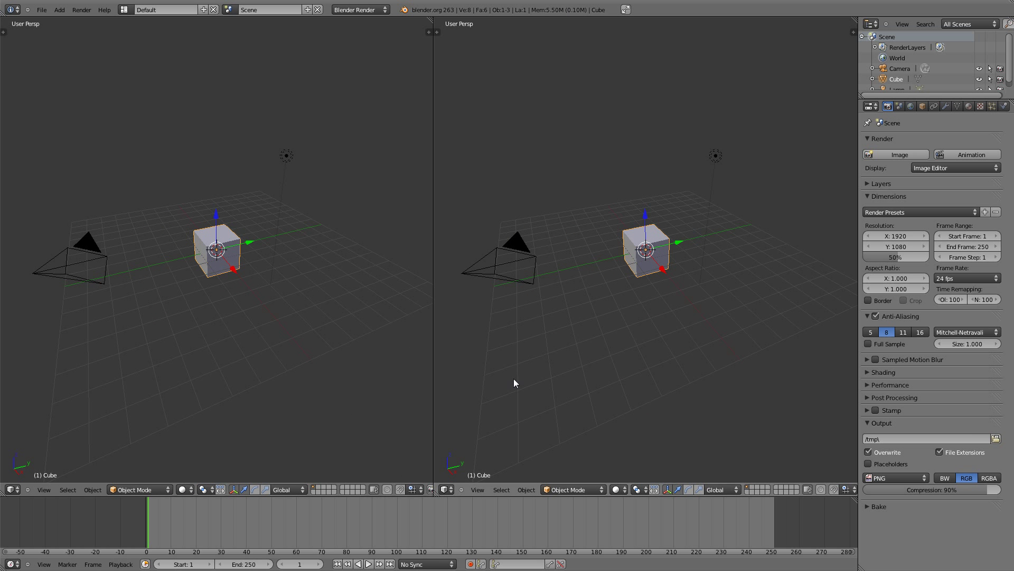
click(350, 13)
click(350, 48)
Step: Move the cube along the vertical axis to a new position
key(g)
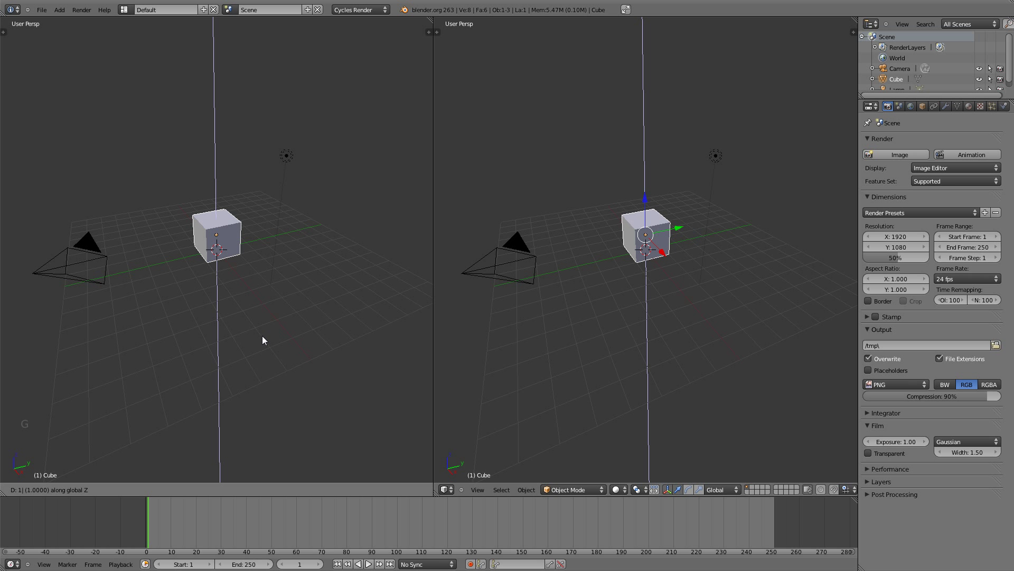
click(264, 341)
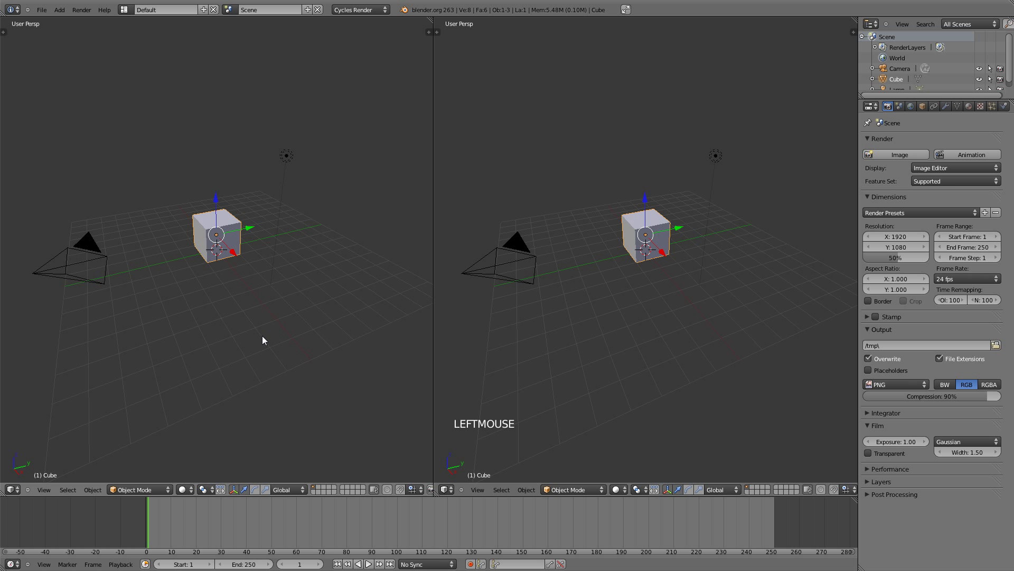
Step: Add a mesh plane and scale it up into a large ground under the cube
key(shift+a)
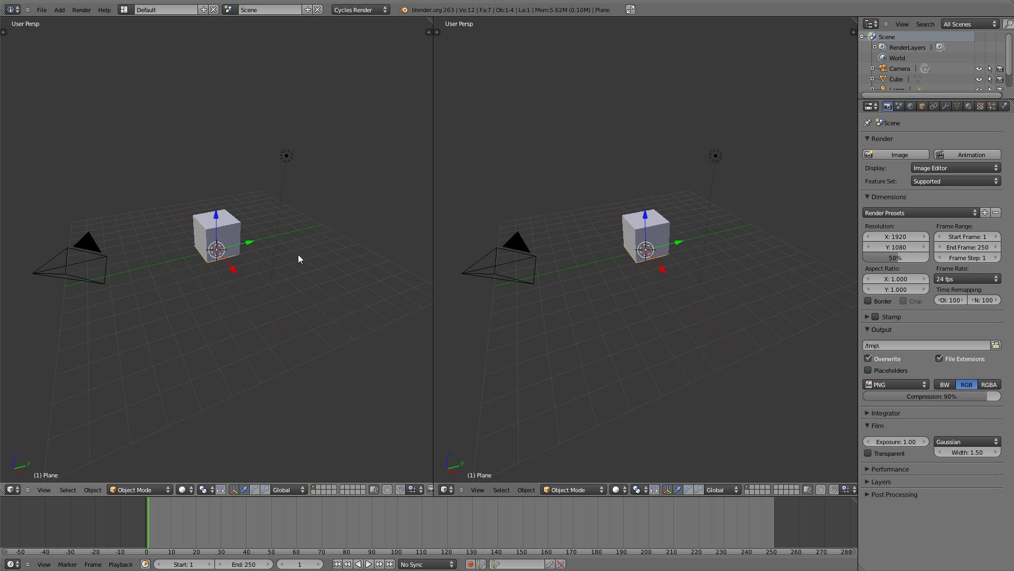
key(s)
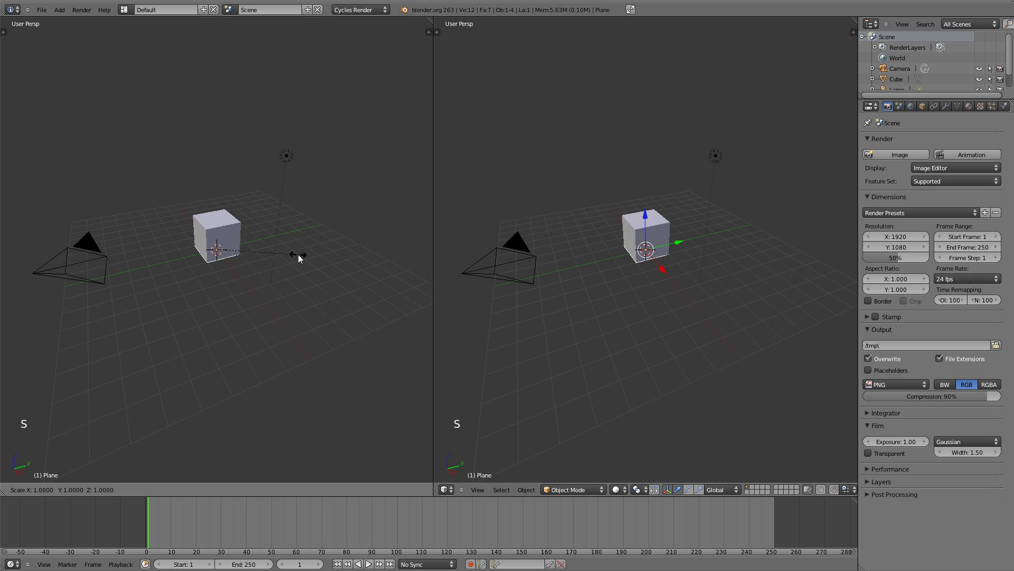
click(300, 260)
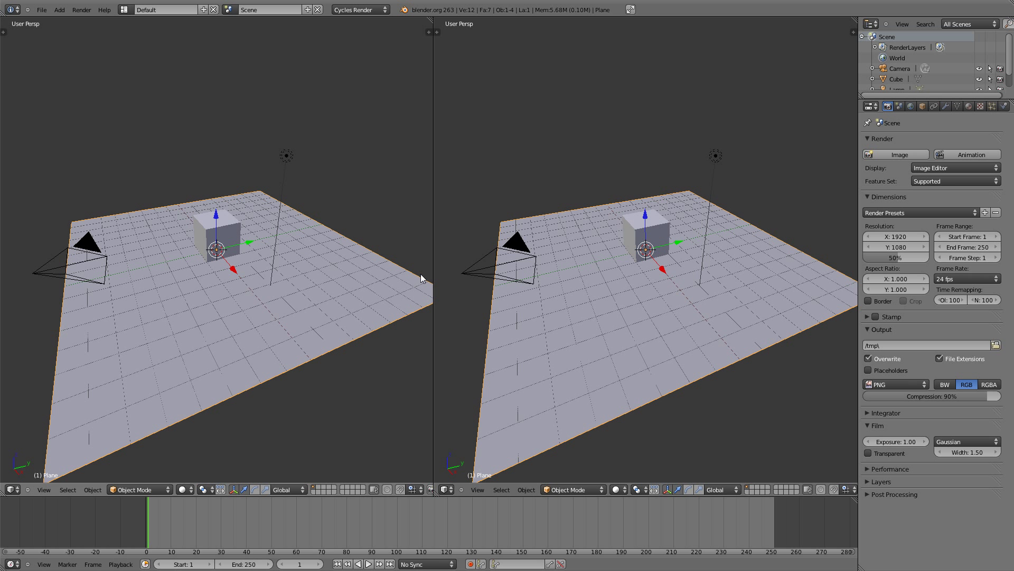
Step: Set the right view's shading to Rendered for a live Cycles preview
click(623, 491)
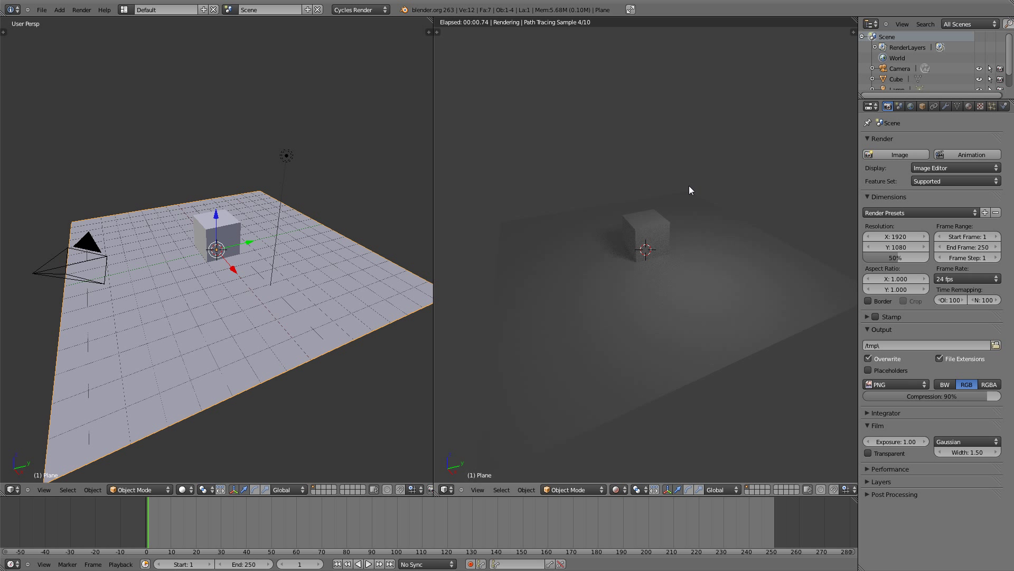
scroll(up, 3)
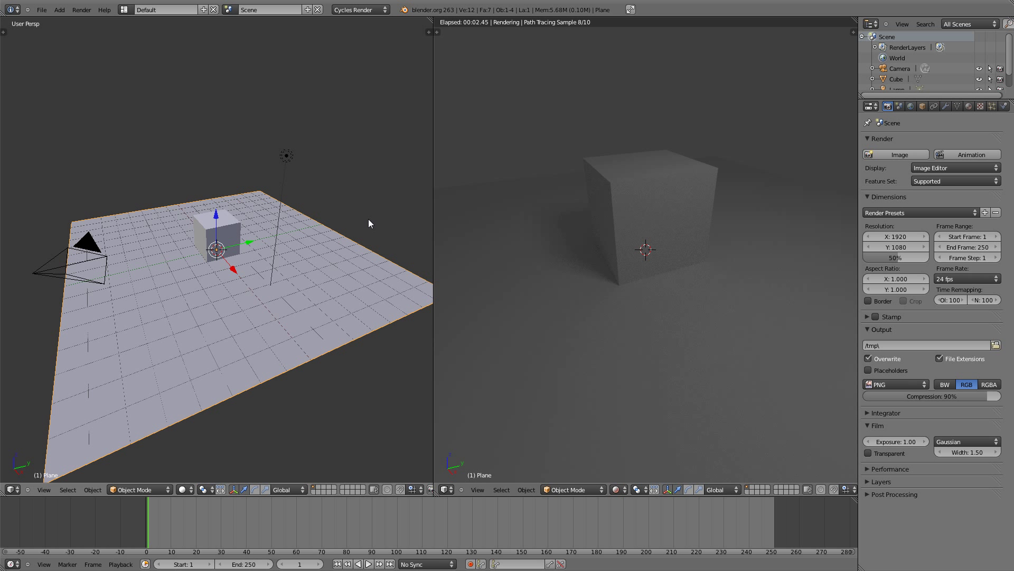
Step: Select the lamp and enable Use Nodes, giving it an Emission surface at strength 100
middle_click(344, 201)
middle_click(345, 201)
right_click(299, 179)
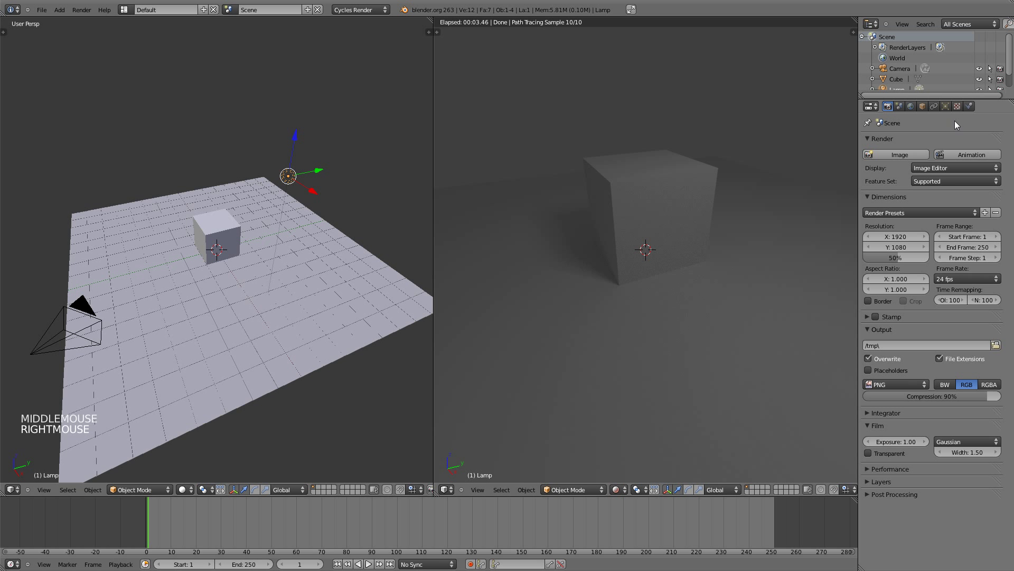
click(951, 109)
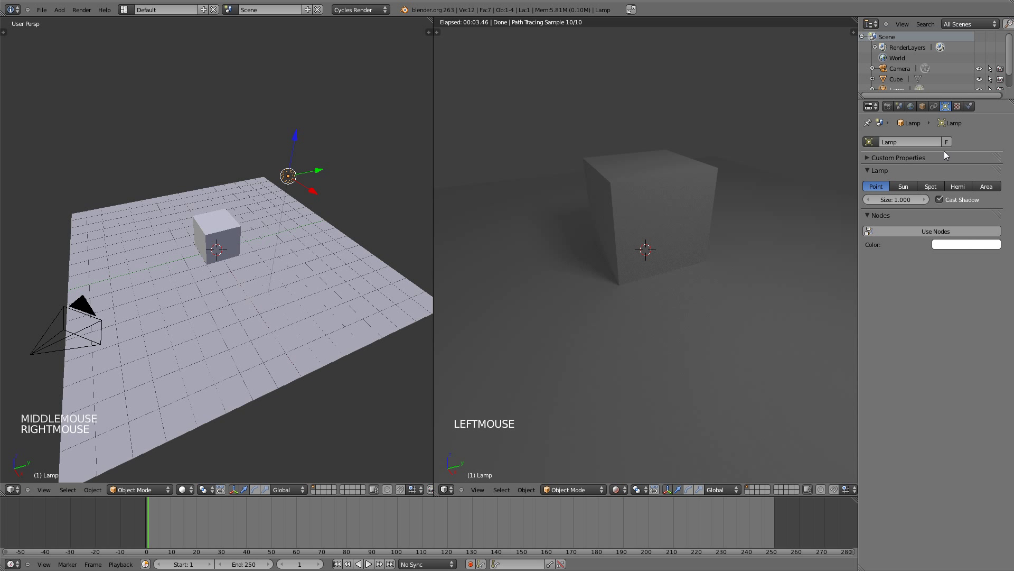
click(939, 235)
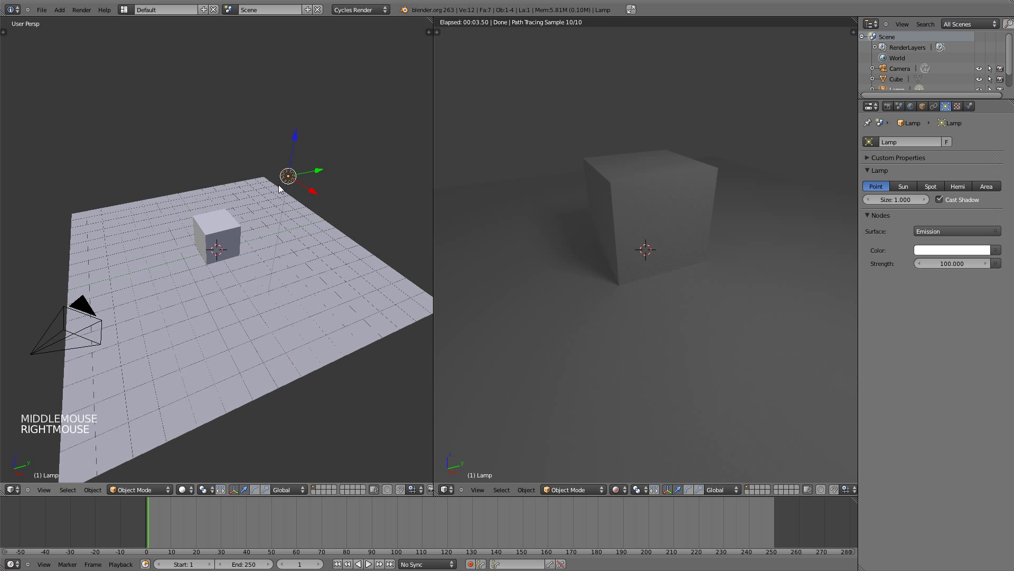
middle_click(334, 180)
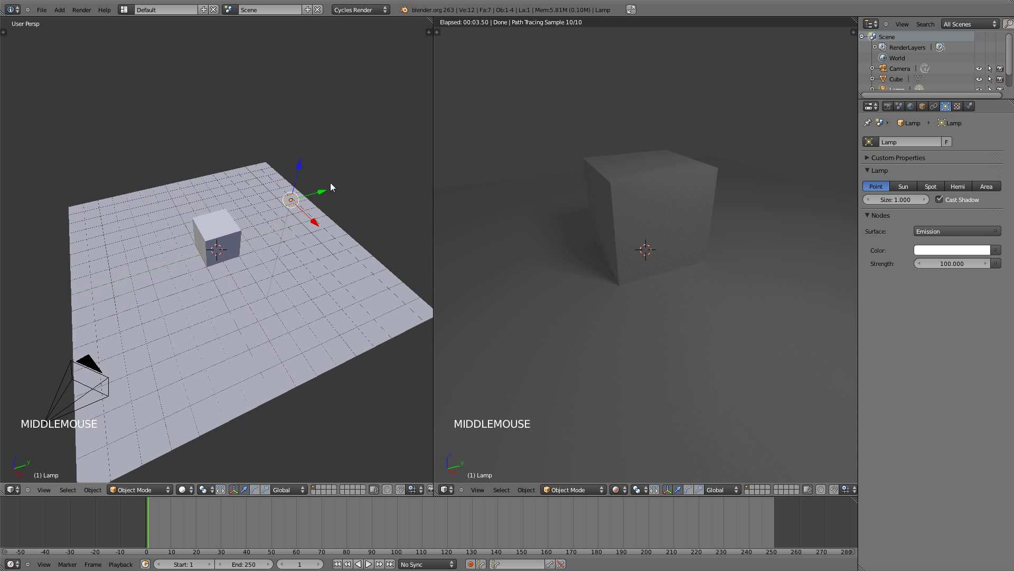
Step: In top view, move the lamp to the cube's upper left
key(KP_7)
key(g)
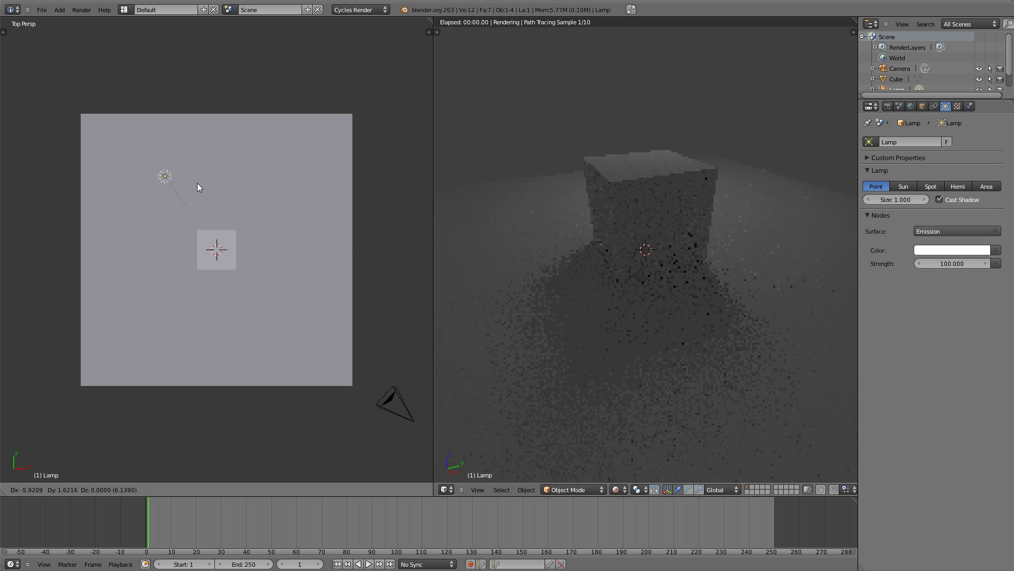
click(155, 188)
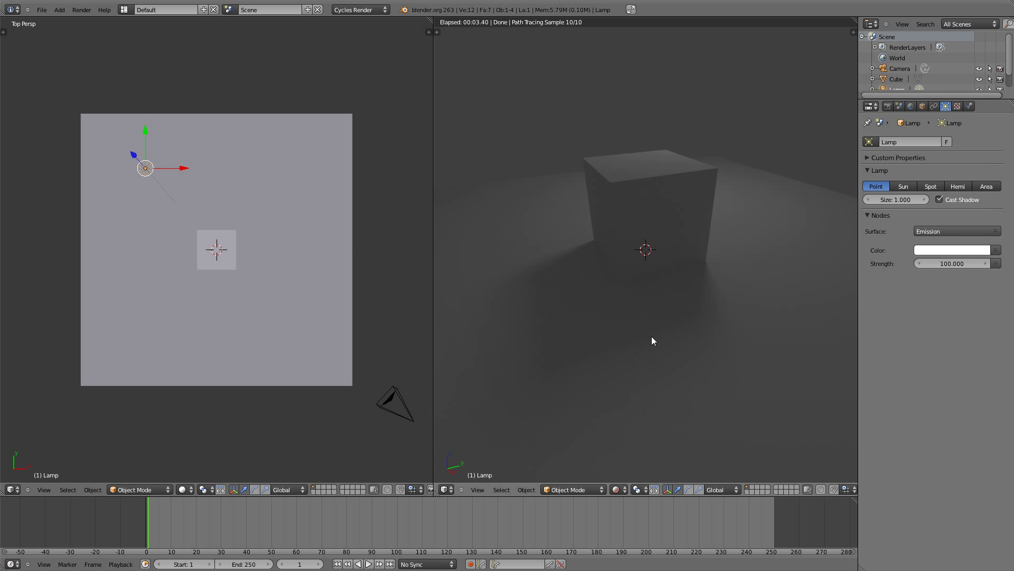
Step: Adjust the lamp Size, trying 0 and settling on 1.386 for softer shadows
click(803, 198)
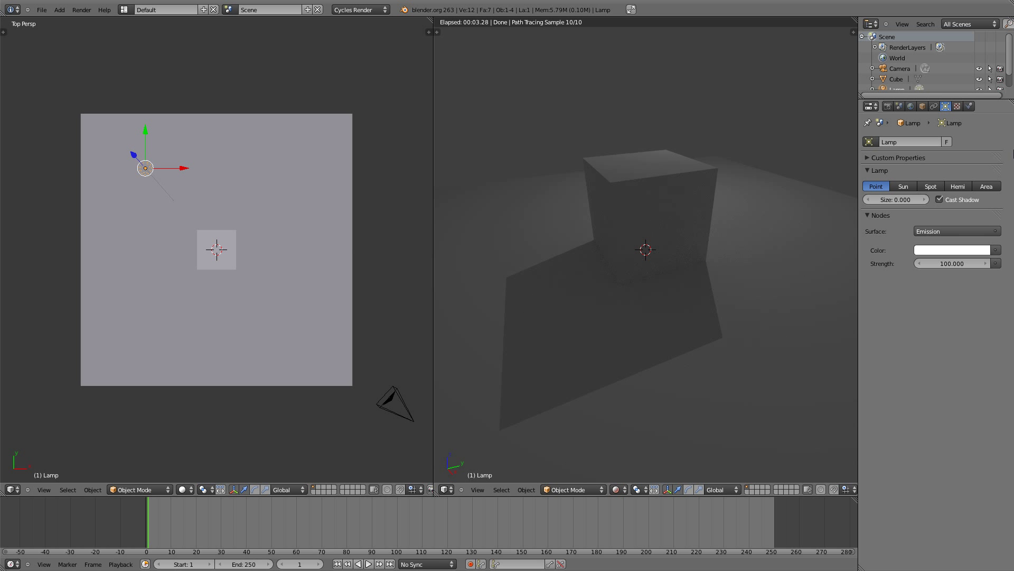
click(897, 206)
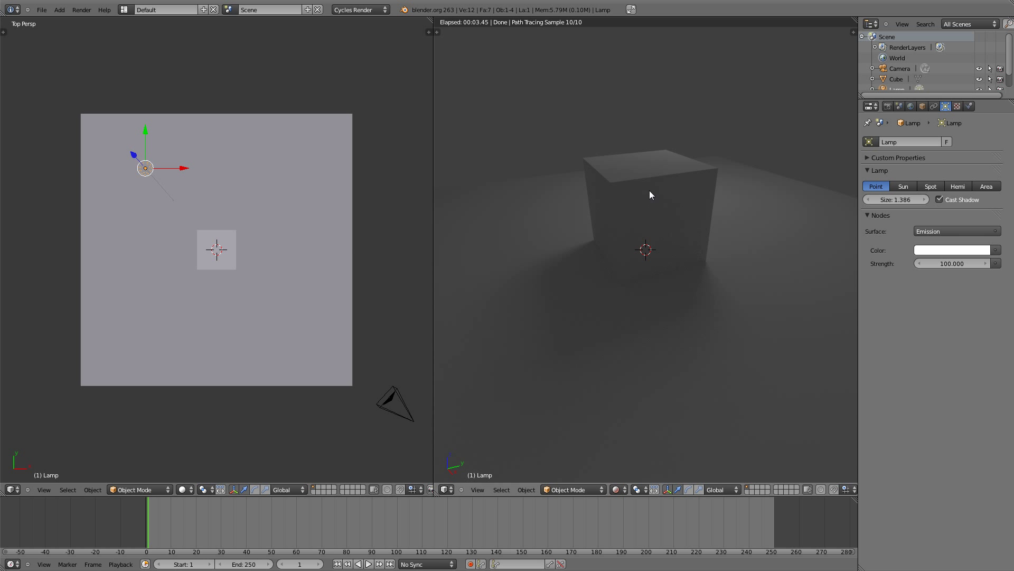
click(950, 253)
click(936, 134)
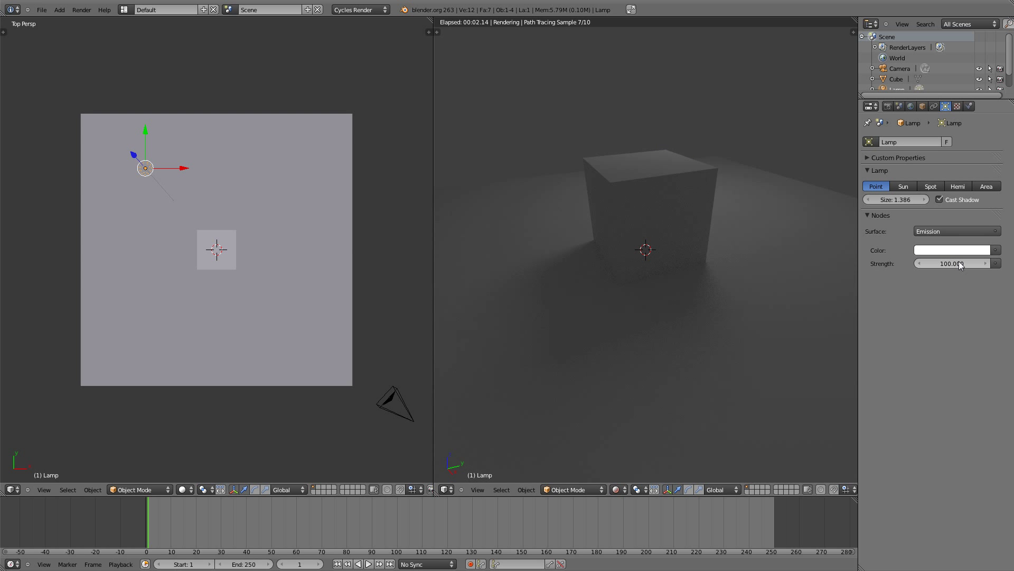
click(990, 264)
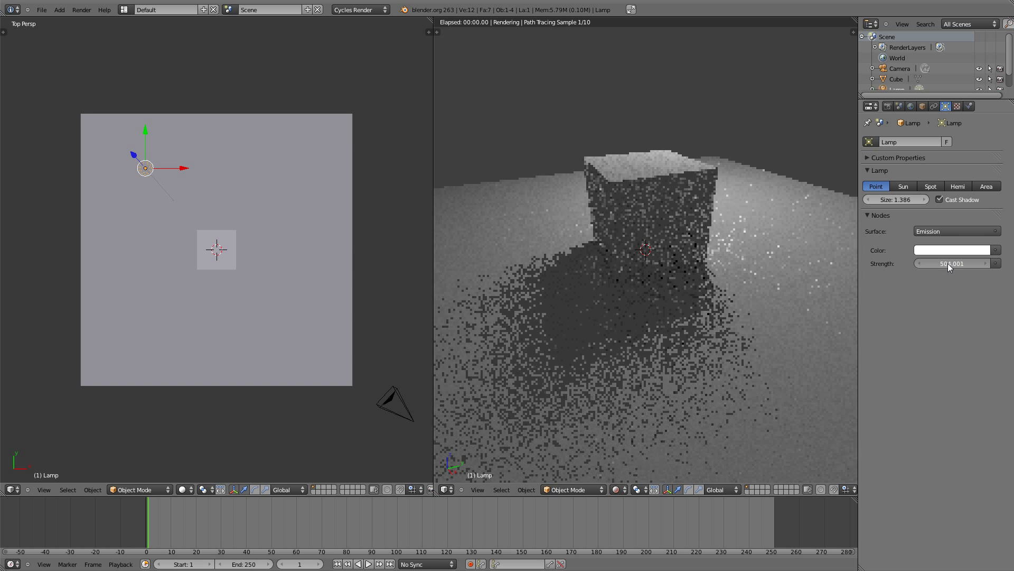
click(951, 269)
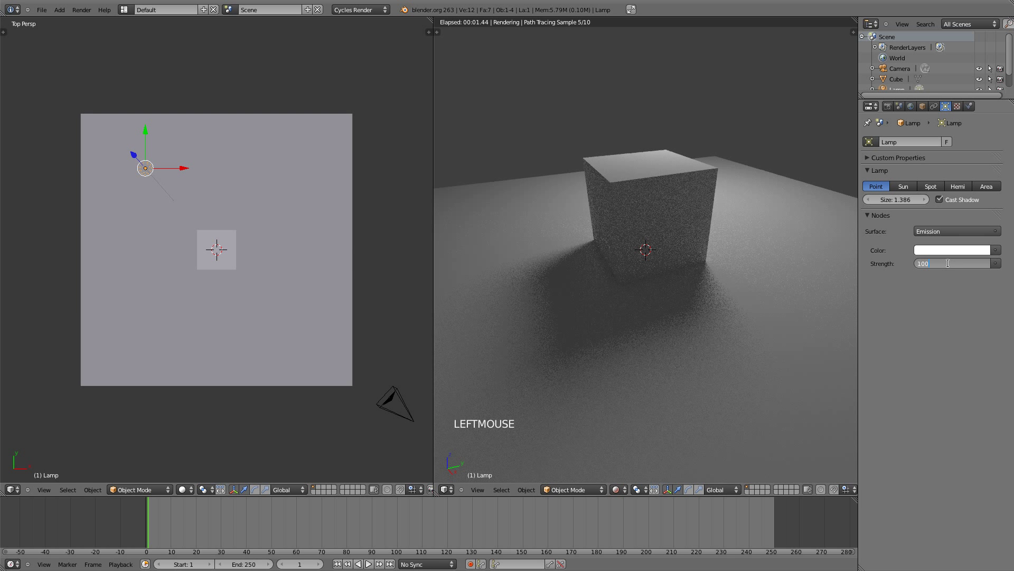
click(949, 244)
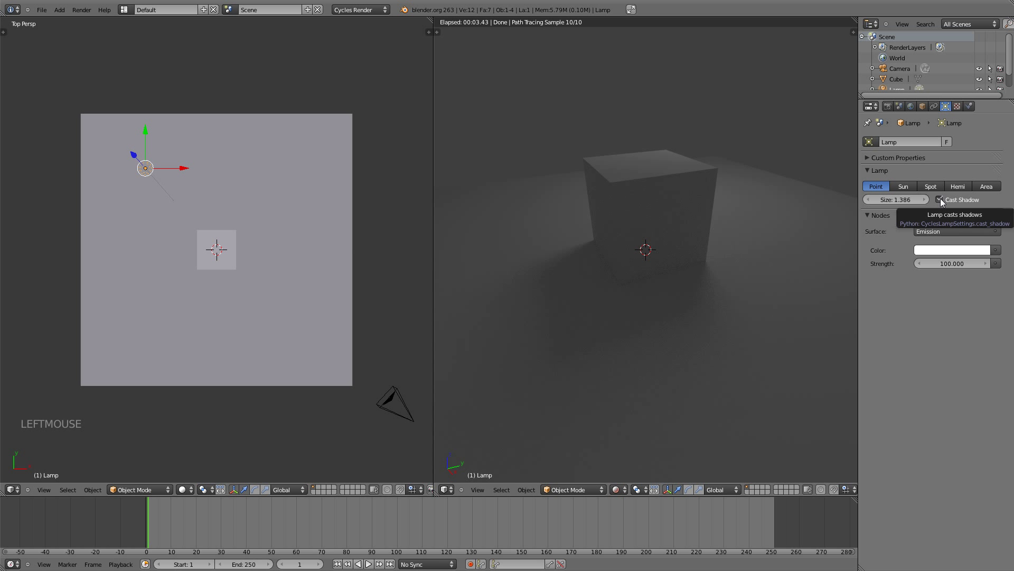
click(944, 201)
click(943, 200)
click(943, 201)
click(915, 196)
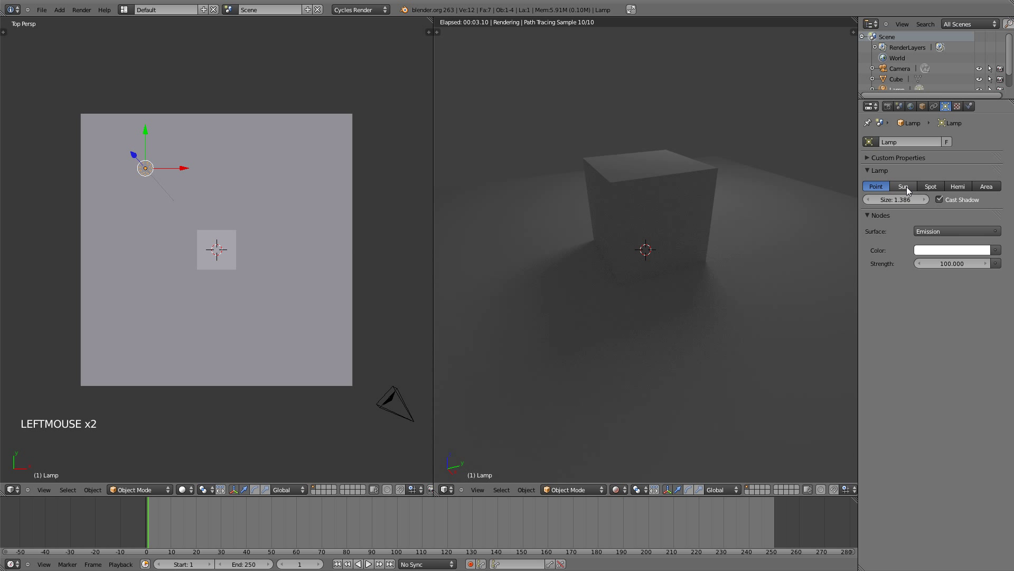
Step: Make the lamp a Sun with Strength 1.000 and Size 0.000 for crisp shadows
click(910, 190)
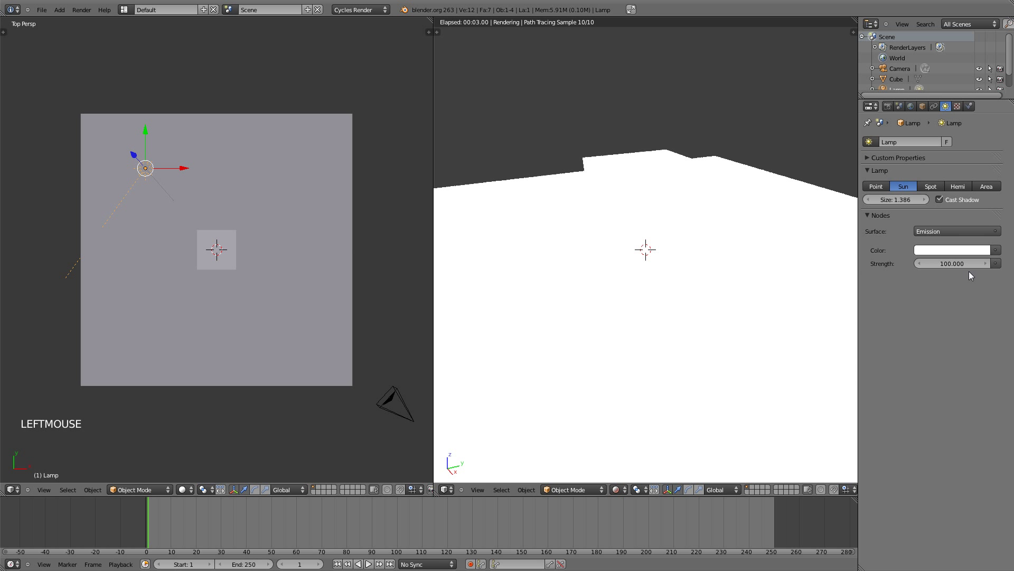
click(887, 187)
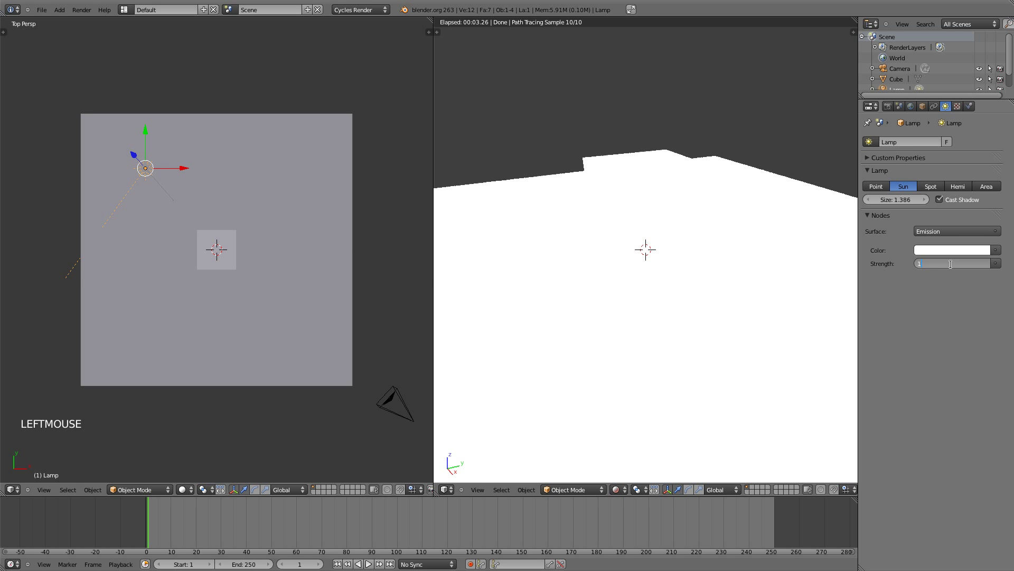
click(912, 202)
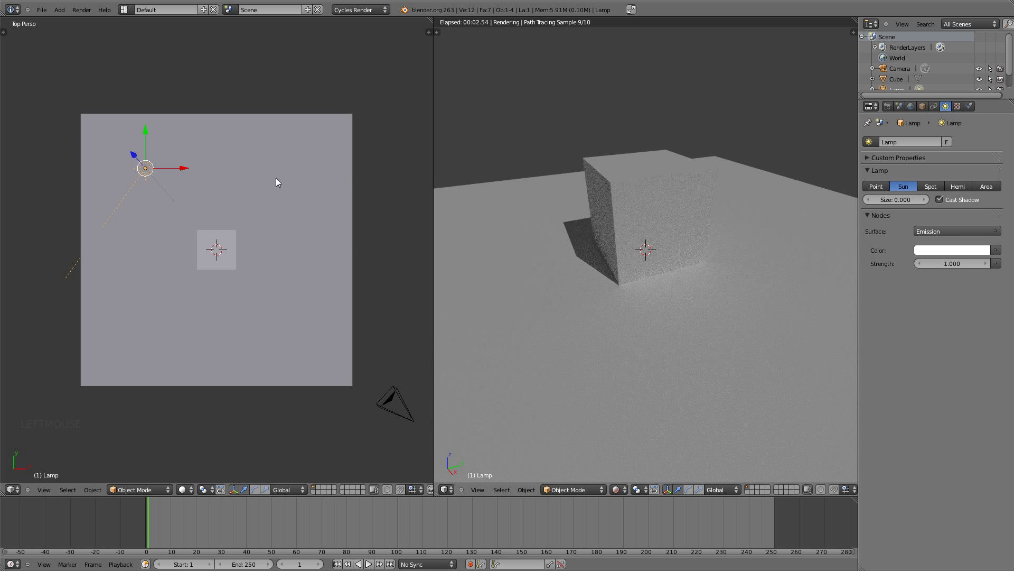
Step: Move the sun lamp, then trackball-rotate it to re-aim it from top view
key(g)
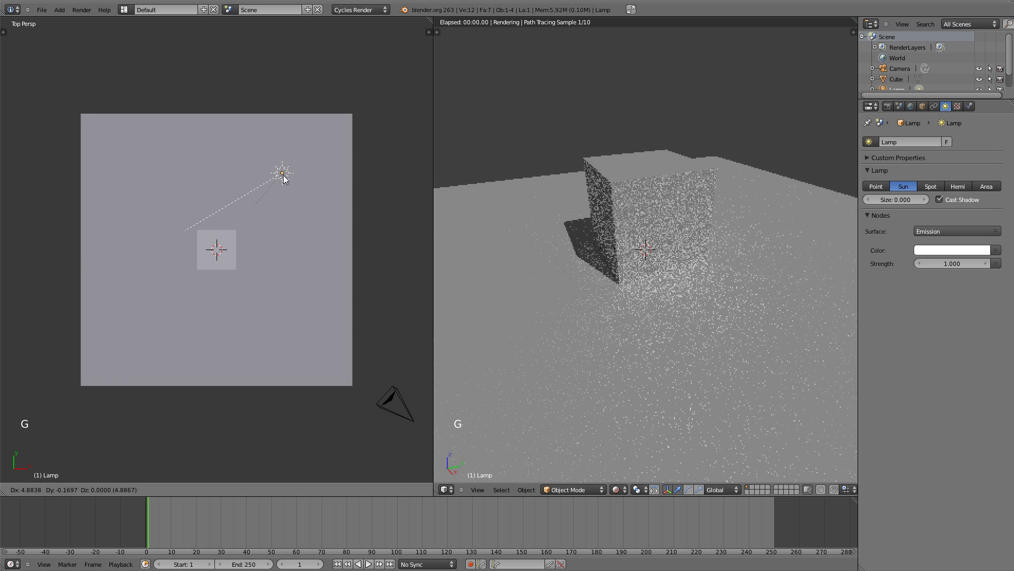
click(313, 193)
middle_click(276, 253)
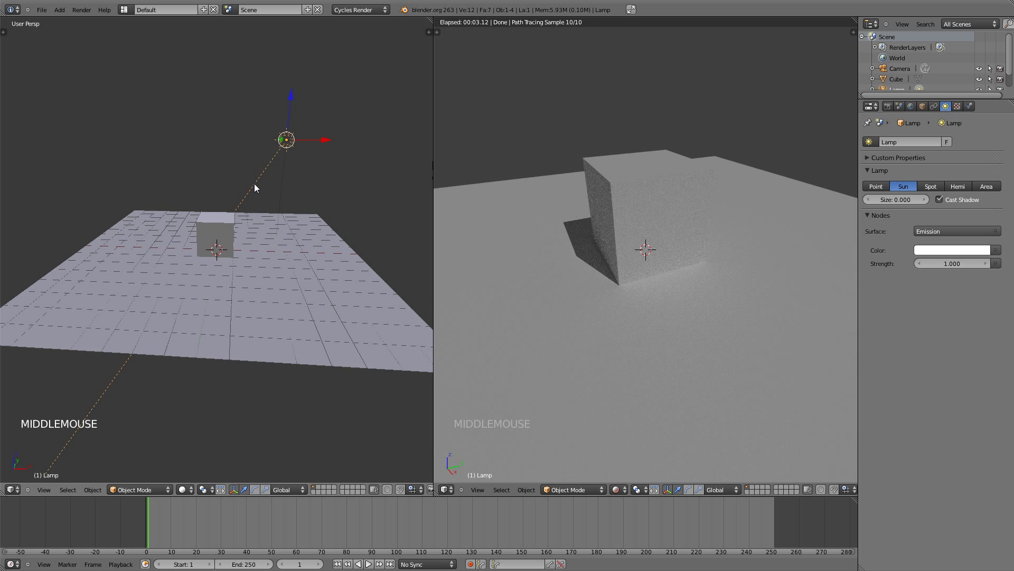
key(KP_7)
scroll(down, 3)
scroll(down, 3)
key(r)
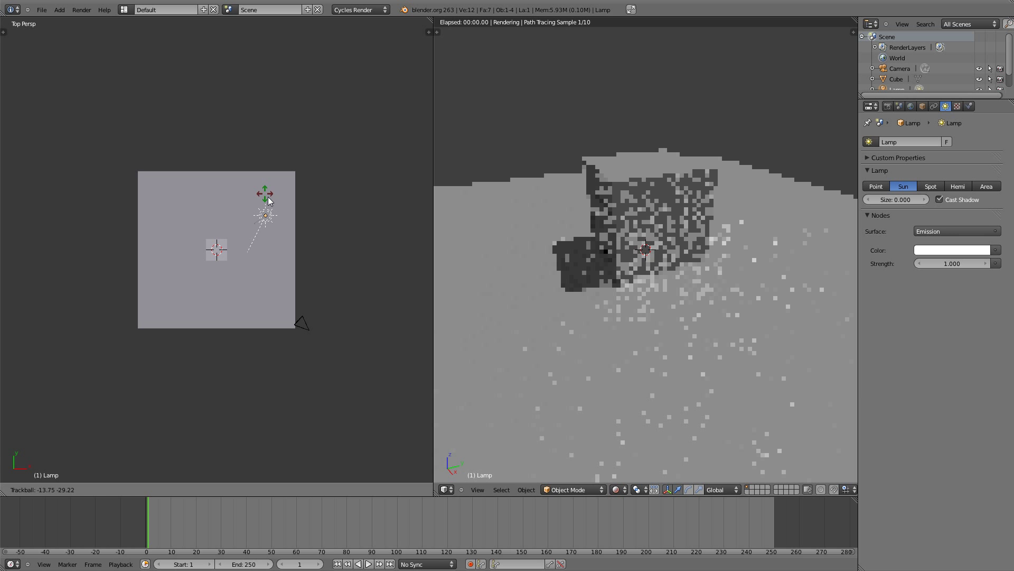
click(273, 210)
Step: Move the sun lamp again so it sits just right of the cube
key(g)
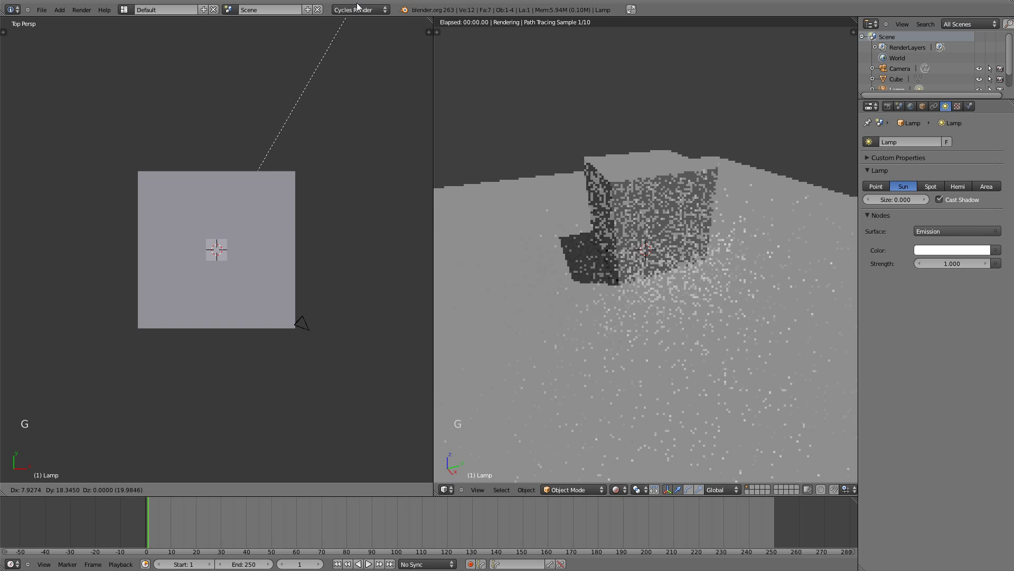
click(347, 35)
scroll(down, 3)
key(g)
click(340, 102)
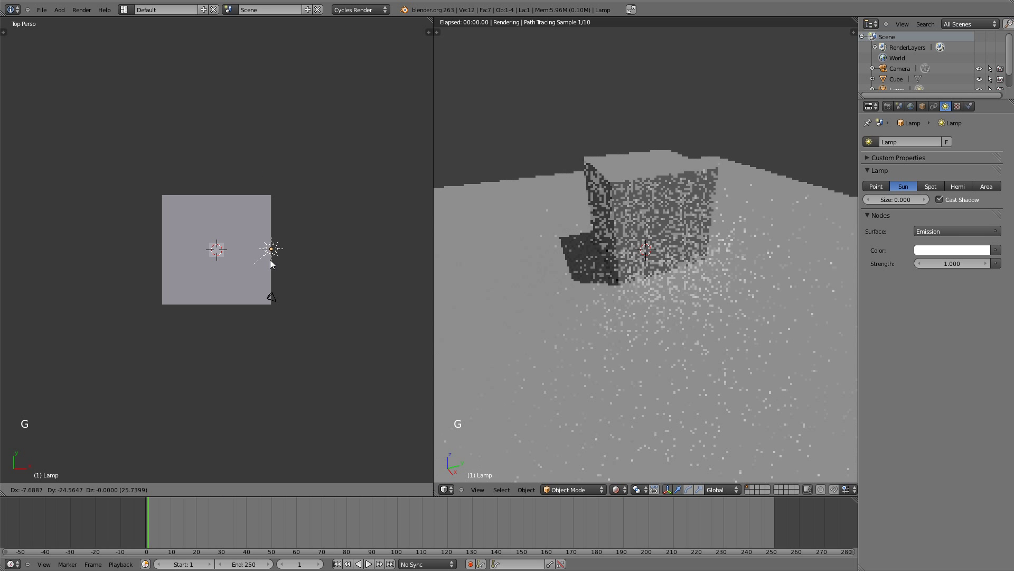
click(259, 247)
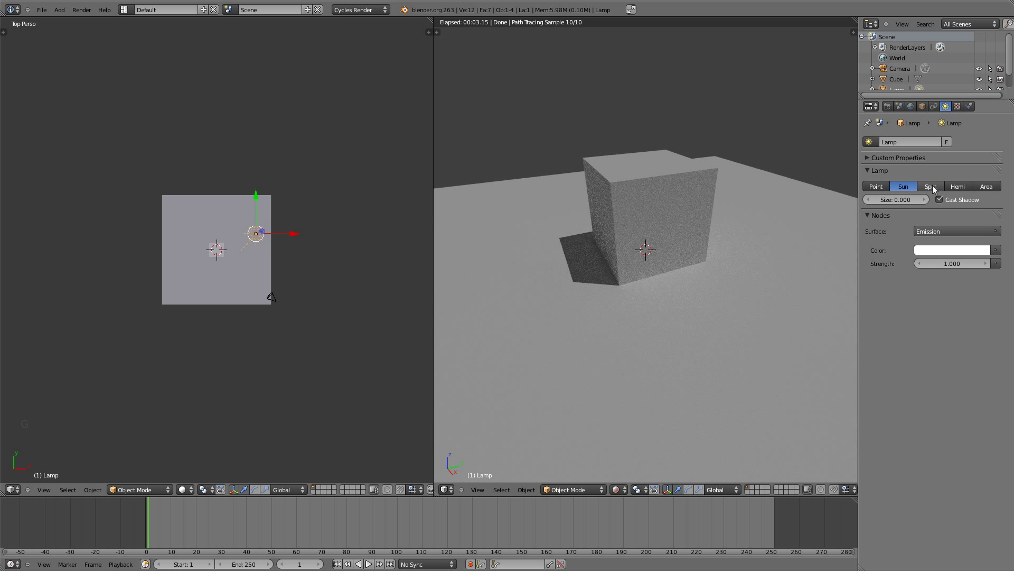
Step: Try the lamp as a Spot and cycle through the other lamp types
click(935, 191)
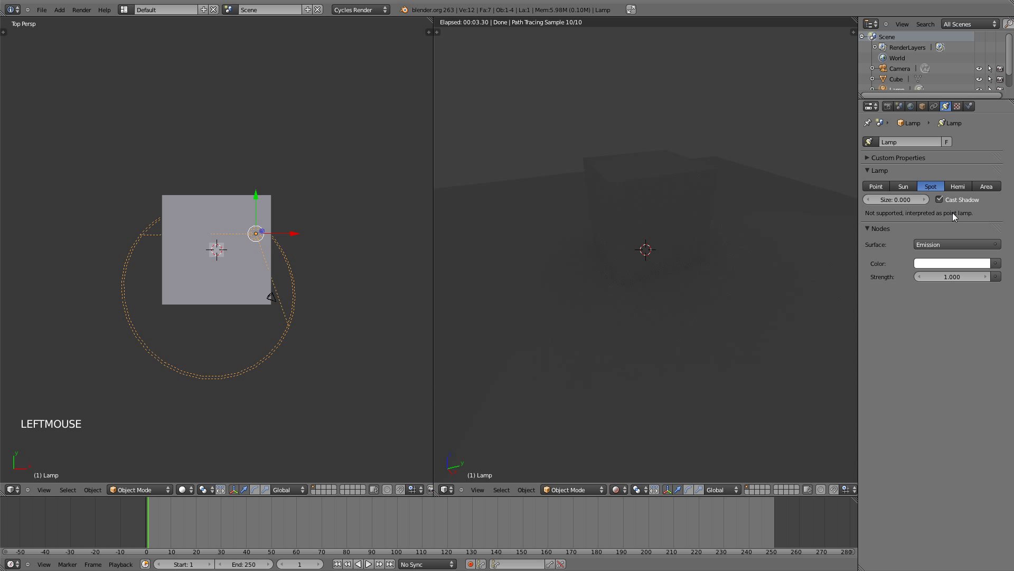
click(853, 189)
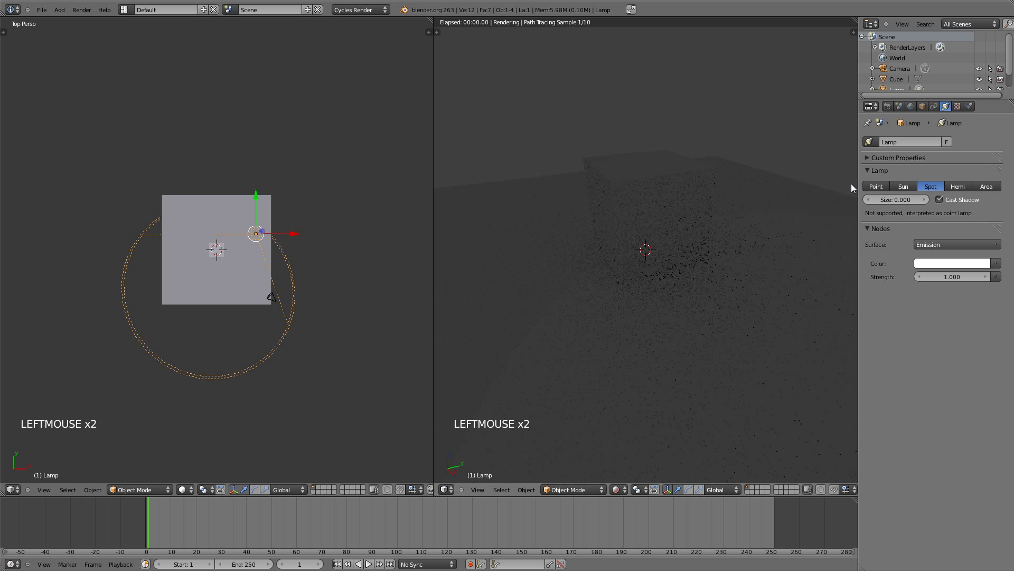
click(880, 192)
click(938, 190)
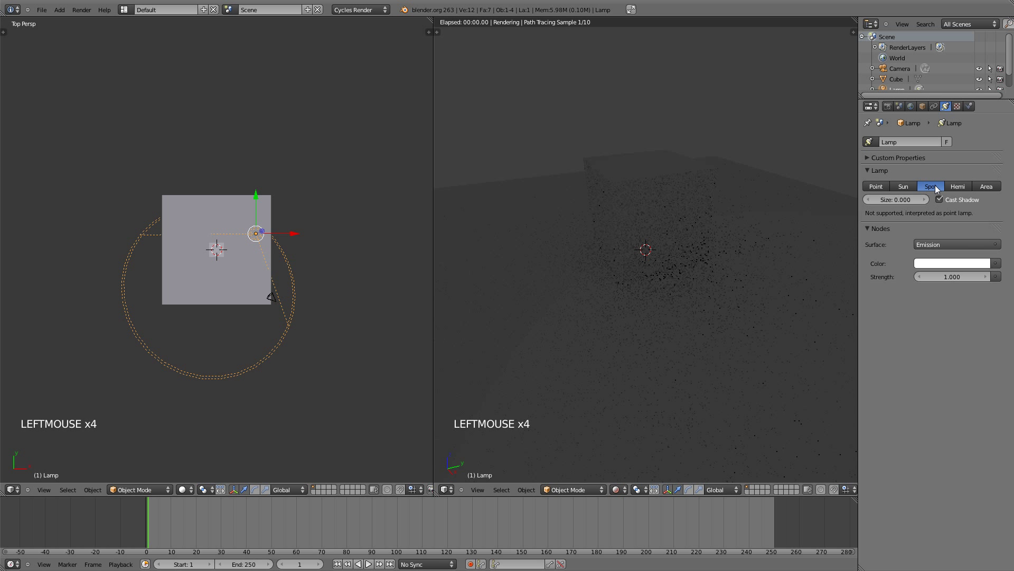
Step: Set the lamp type to Hemi, which Cycles treats as a sun
click(959, 190)
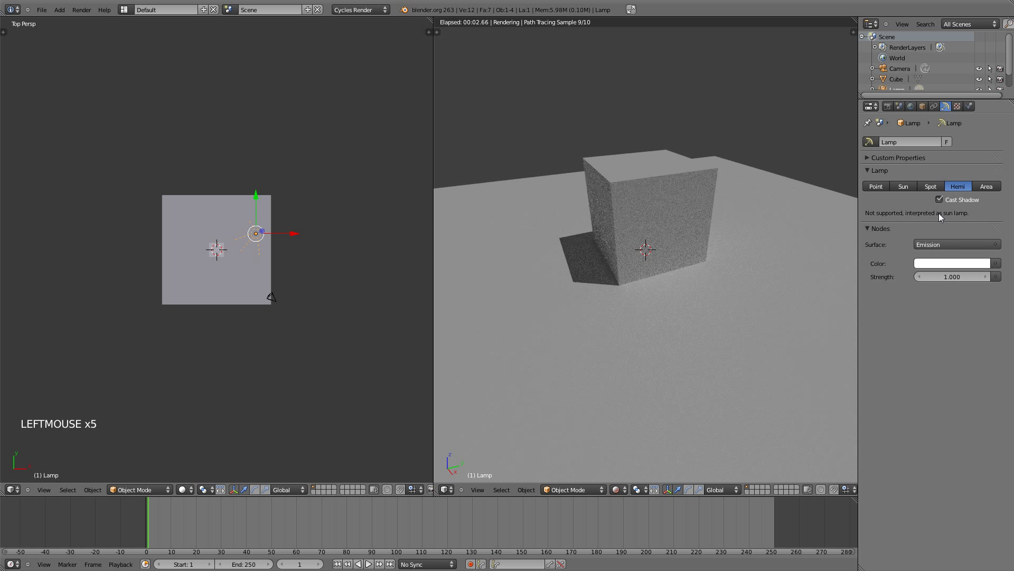
click(909, 187)
click(961, 187)
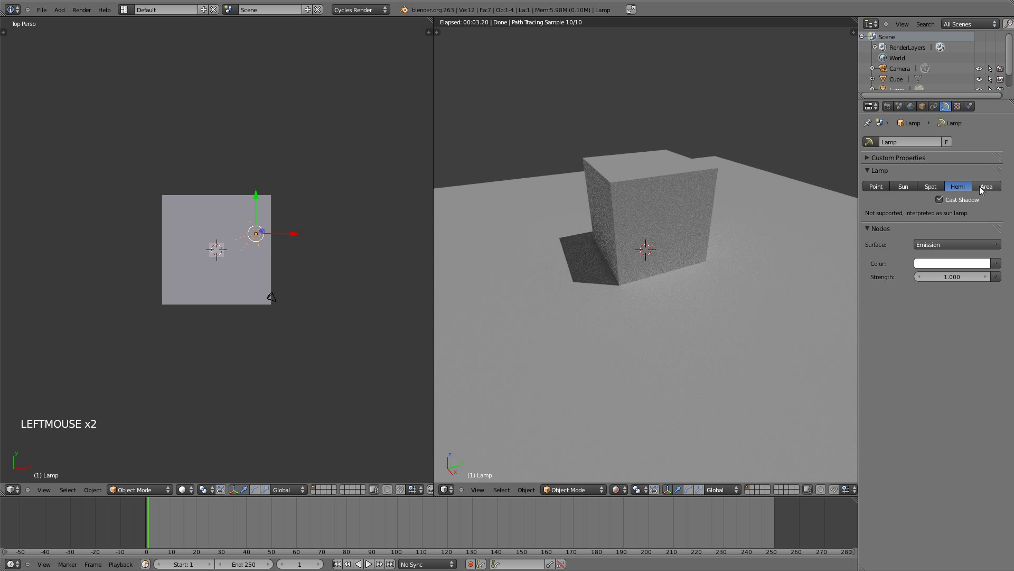
Step: Make the lamp an Area light with Square shape and start enlarging its size
click(987, 186)
scroll(up, 3)
scroll(up, 3)
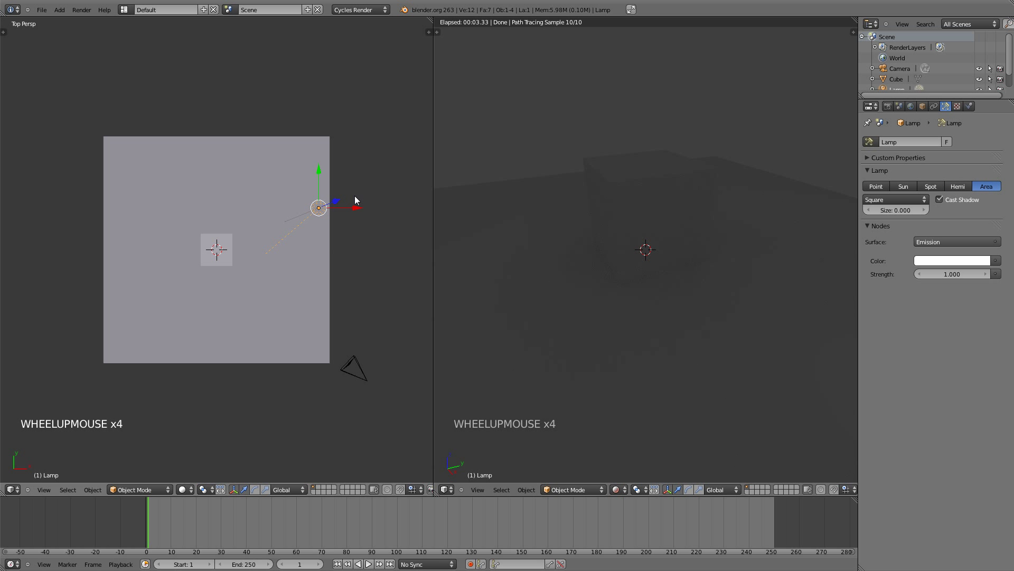
middle_click(332, 219)
middle_click(300, 316)
middle_click(299, 299)
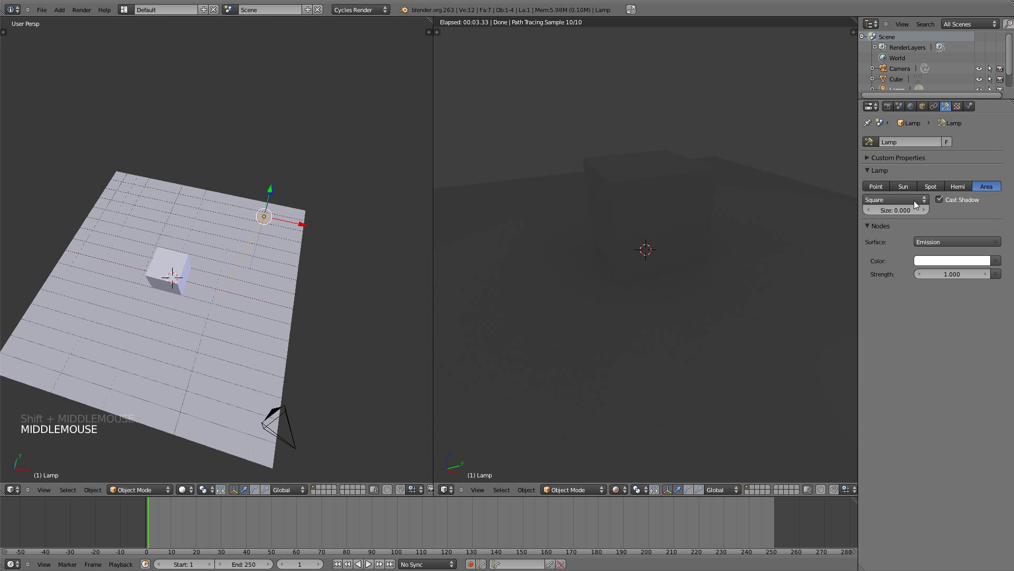
click(917, 202)
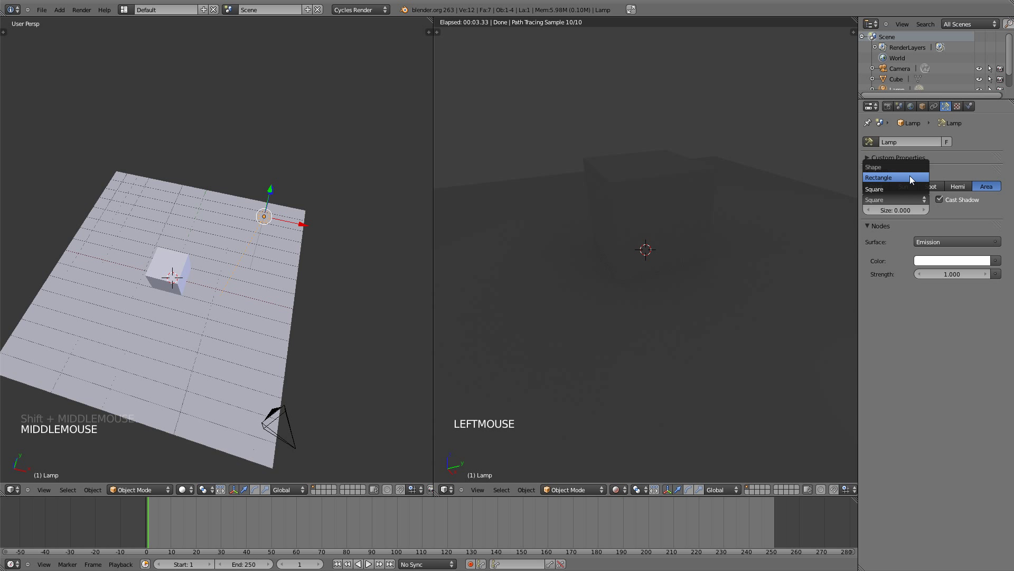
click(891, 211)
click(894, 211)
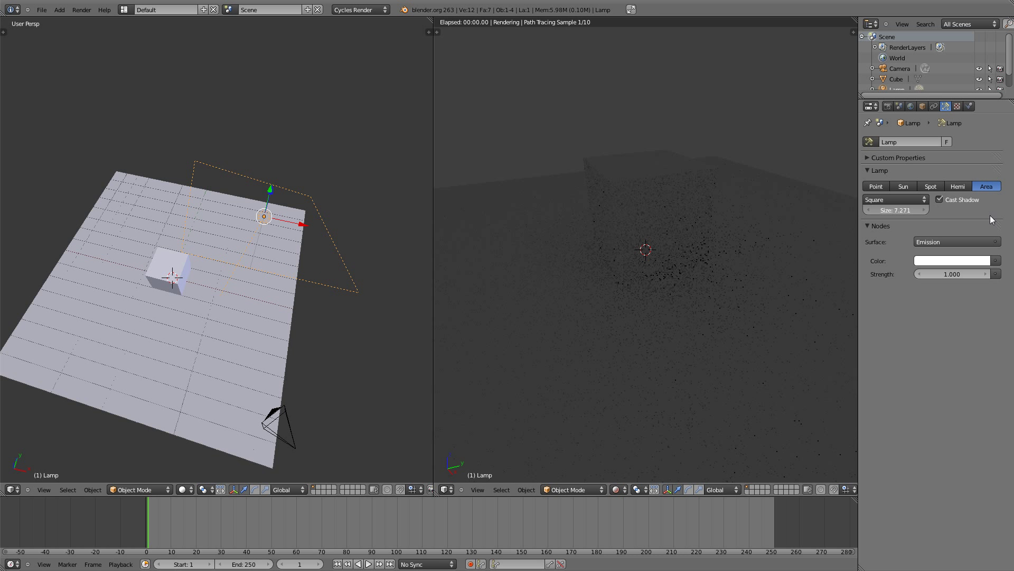
Step: Clear the lamp's rotation, set Size to 12.951 and Strength to 1537
middle_click(307, 207)
middle_click(313, 189)
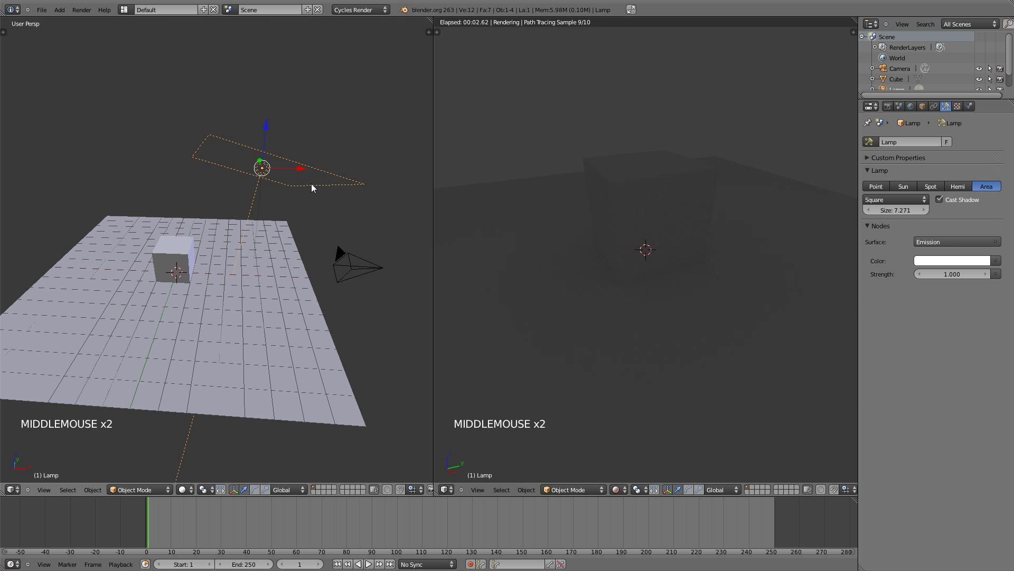
key(alt+r)
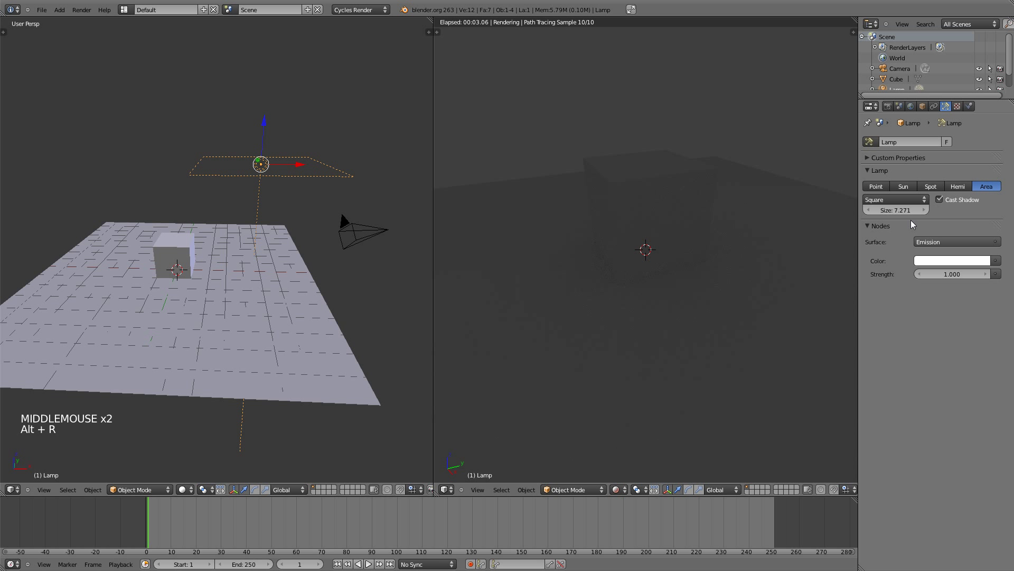
click(911, 211)
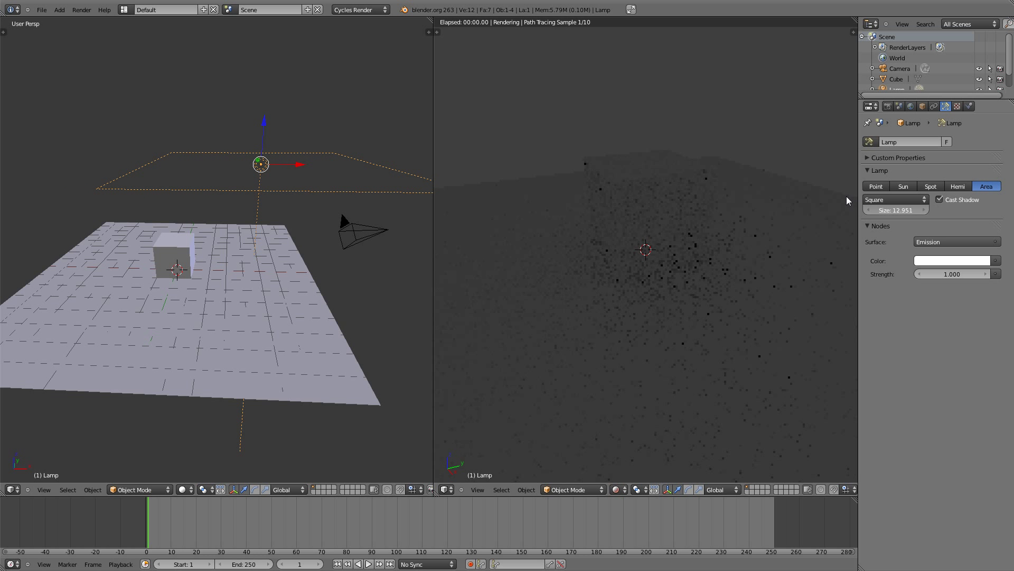
click(957, 282)
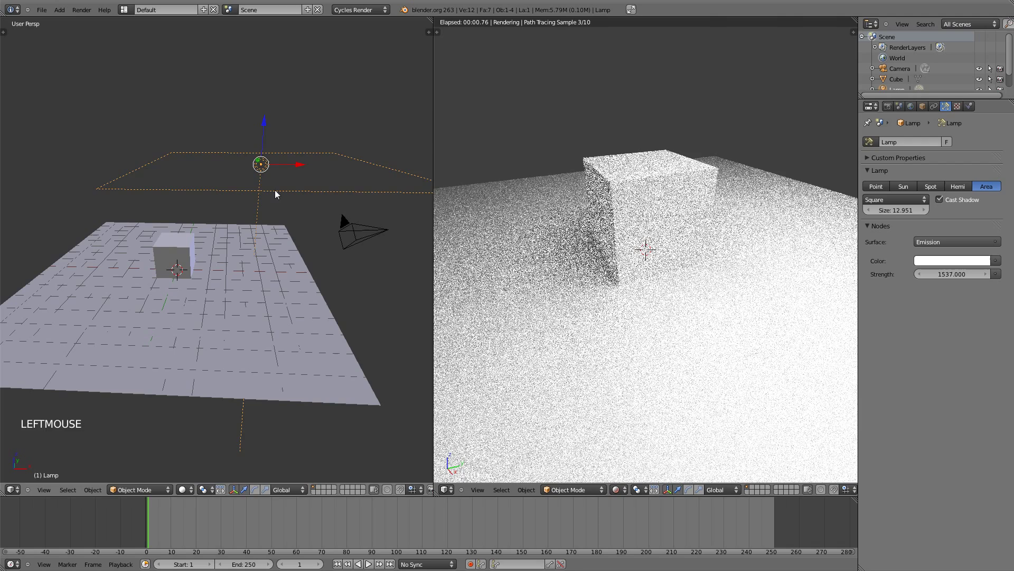
Step: Raise the area lamp high above the cube and go to front view
key(g)
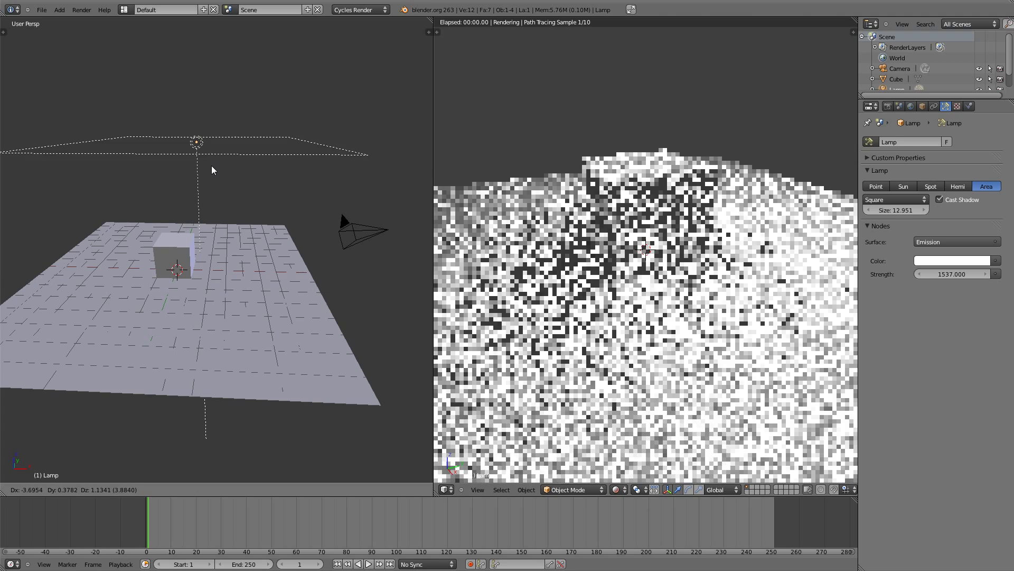
click(227, 157)
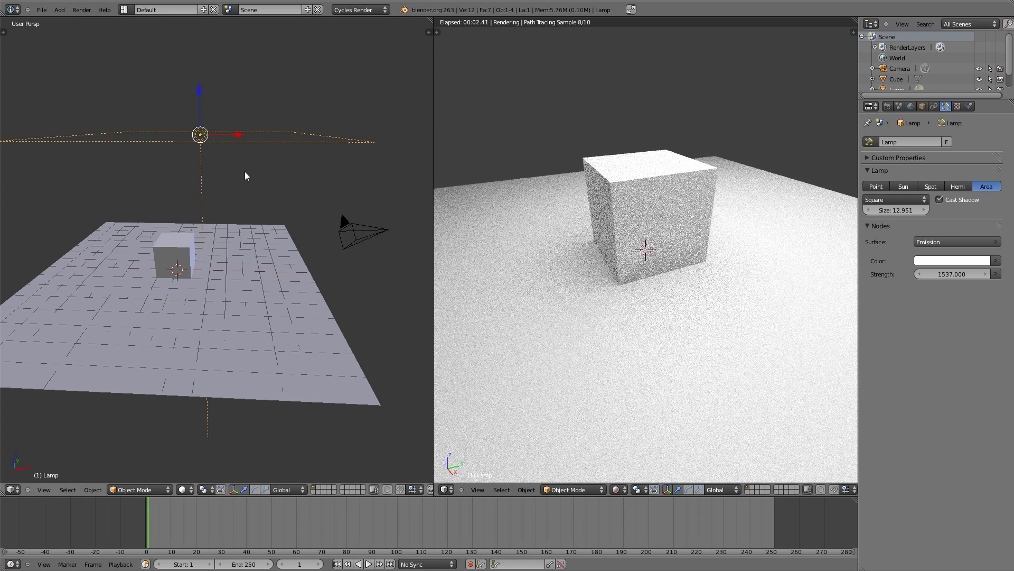
key(KP_1)
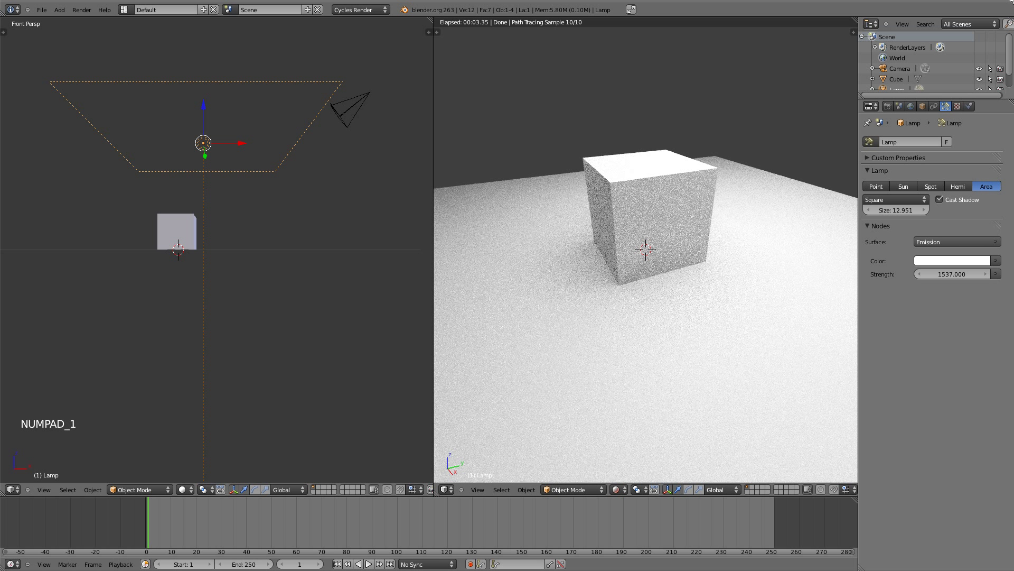
Step: Delete the area lamp from the scene
key(n)
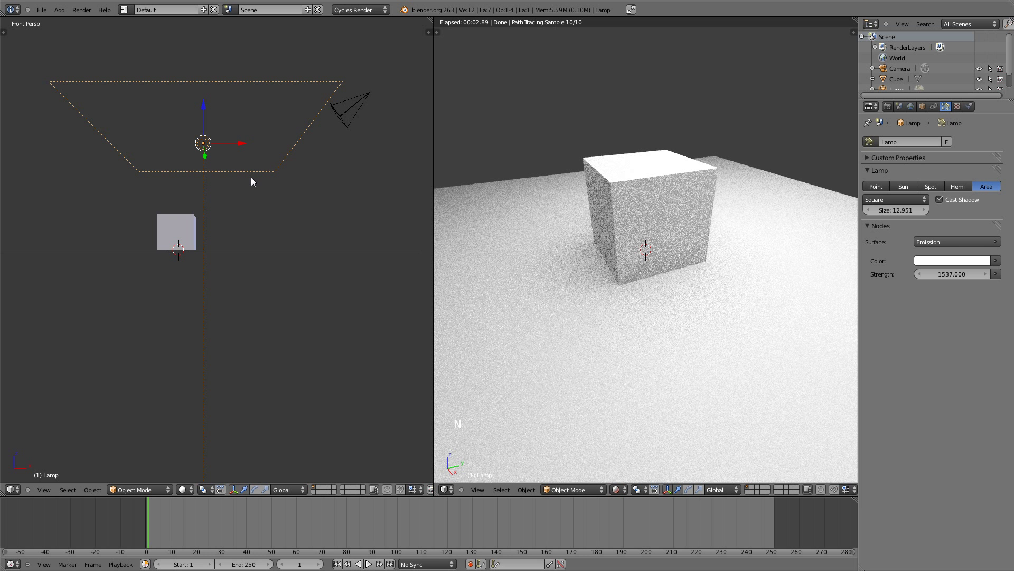
middle_click(259, 188)
key(x)
key(x)
middle_click(249, 204)
key(KP_7)
Step: Add a new plane, enlarge it and place it floating above the cube
key(shift+a)
middle_click(280, 261)
key(g)
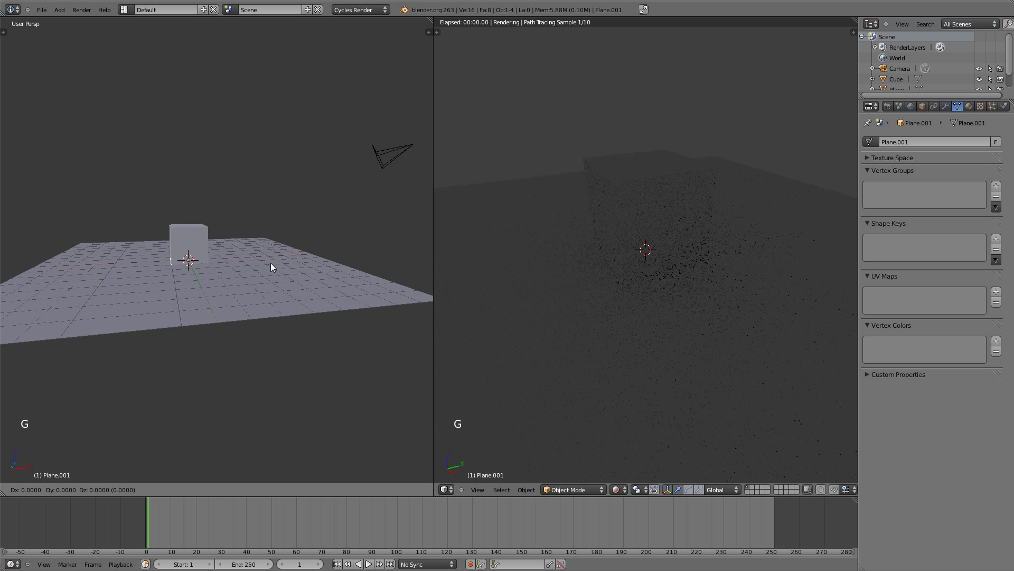
click(286, 185)
key(s)
click(357, 209)
Step: Create Material.001 with an Emission surface at strength 1 on Plane.001
click(923, 180)
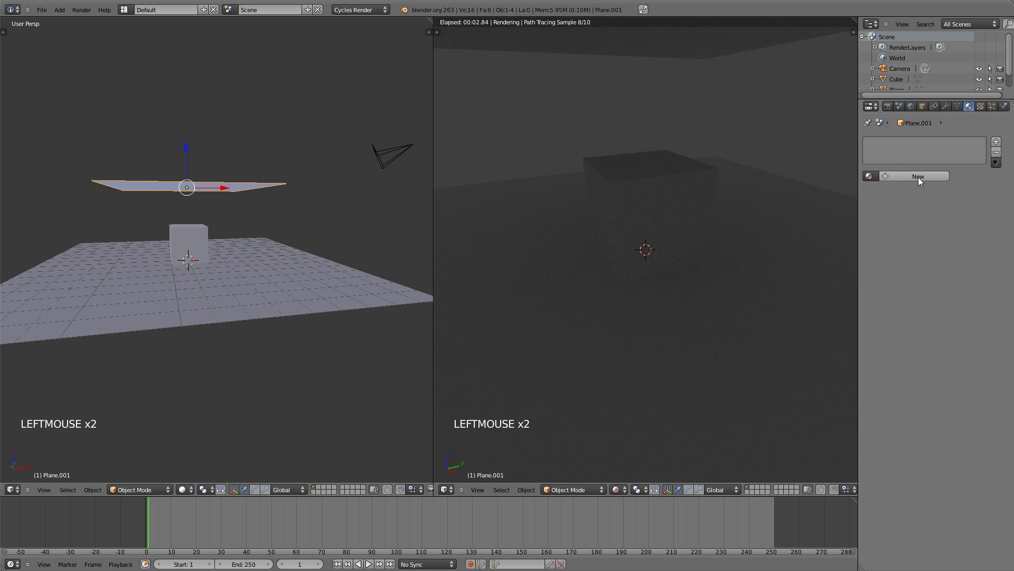
click(932, 231)
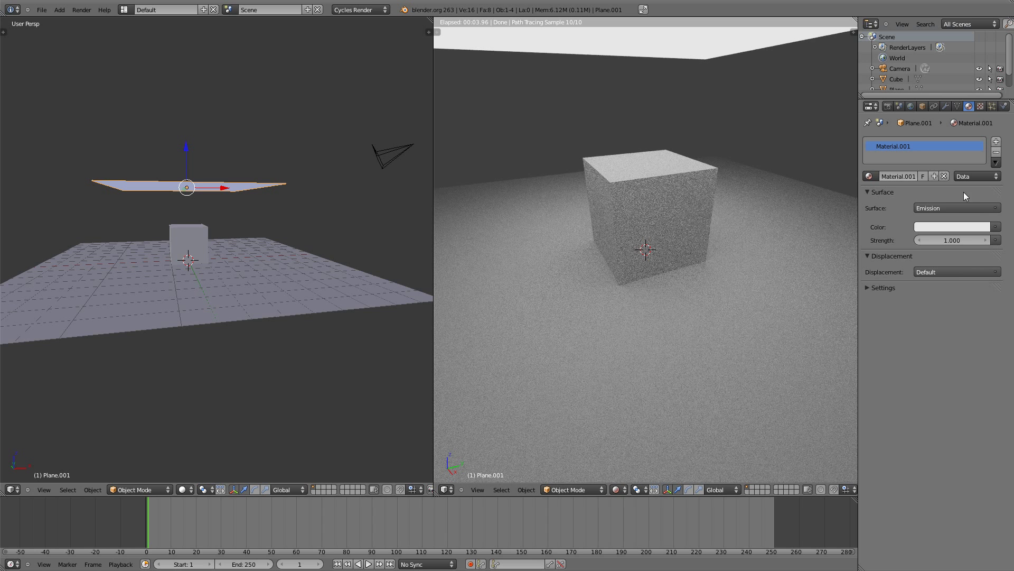
Step: Shrink the glowing plane and move it to a new spot above the cube
middle_click(259, 199)
key(s)
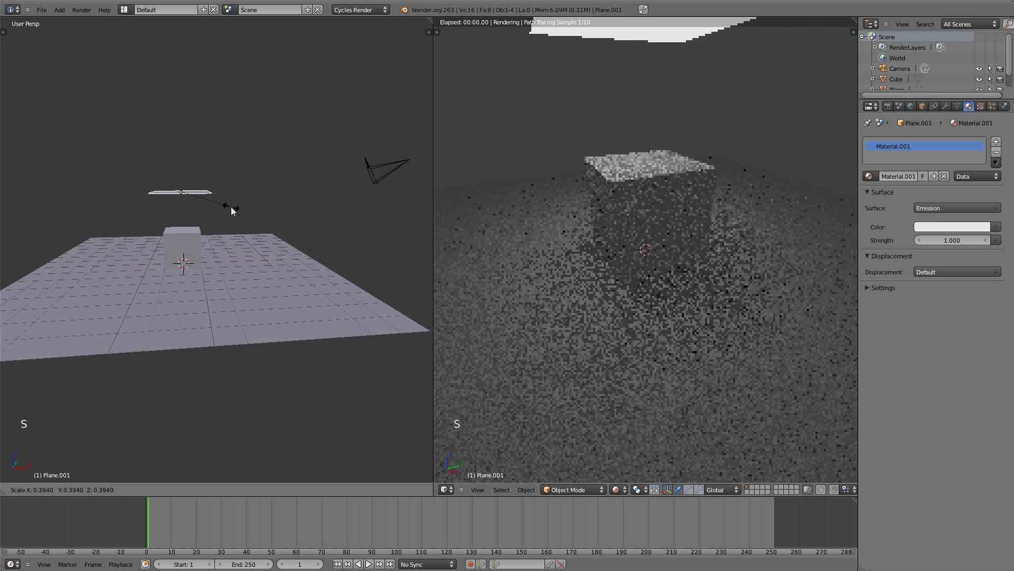
click(208, 197)
key(g)
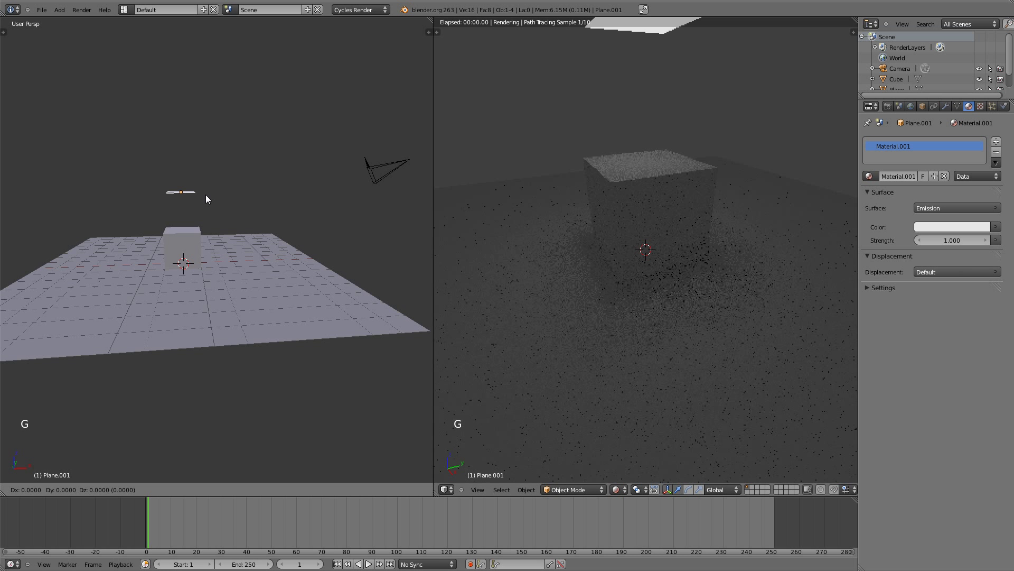
click(742, 176)
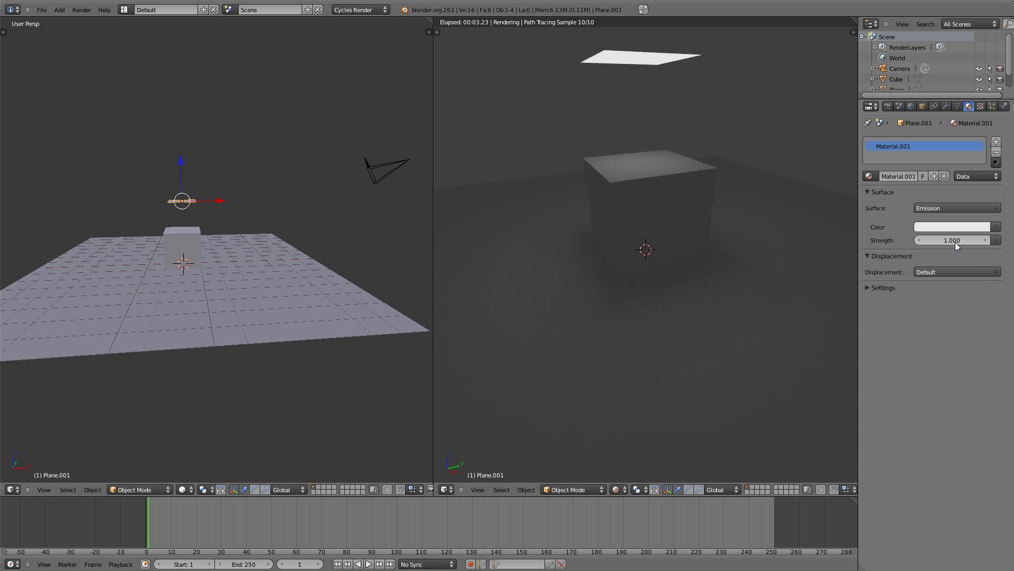
Step: Raise the plane's emission strength to 8, then scale the plane much larger to light the scene
click(958, 245)
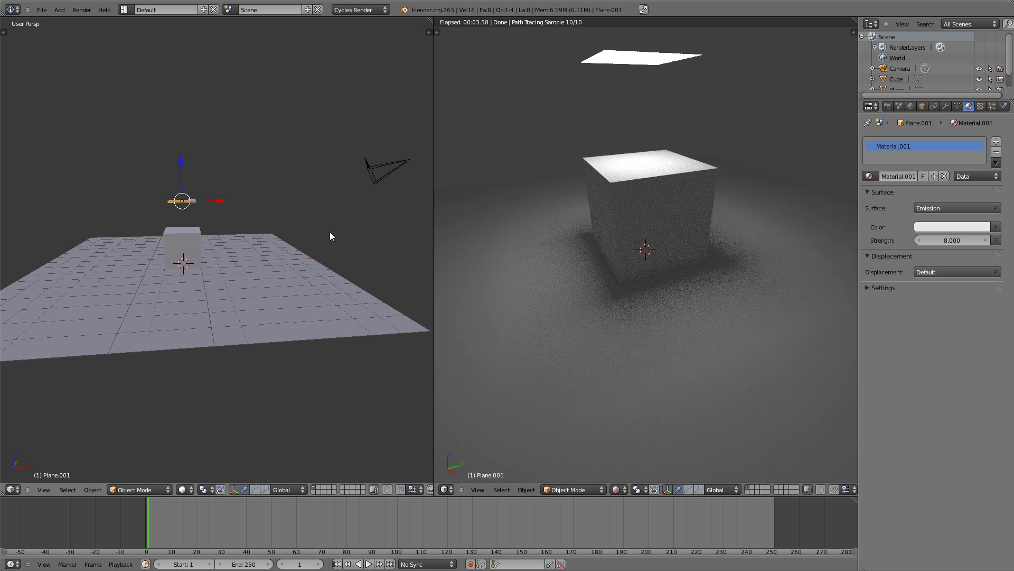
key(s)
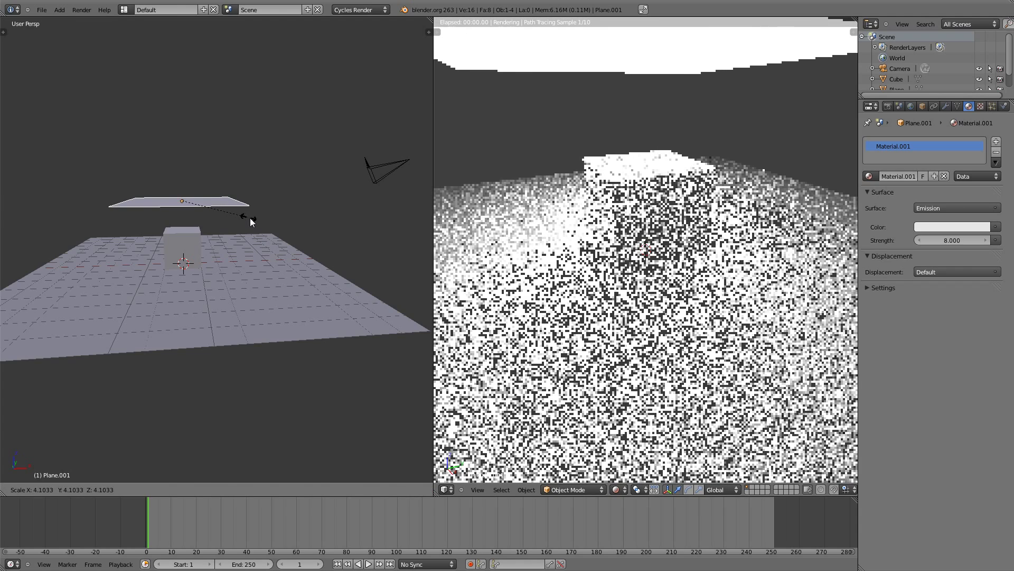
click(257, 226)
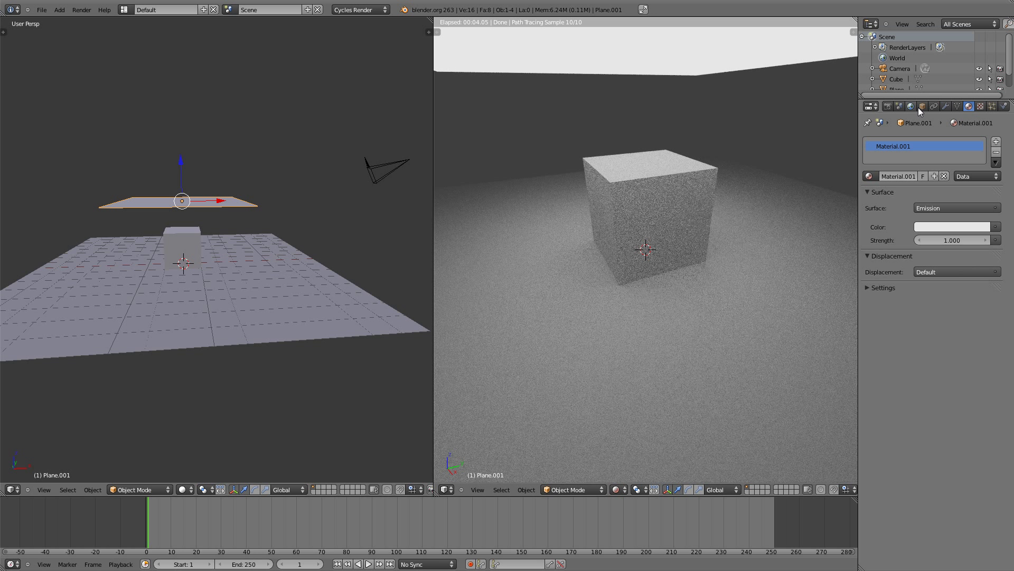
click(926, 109)
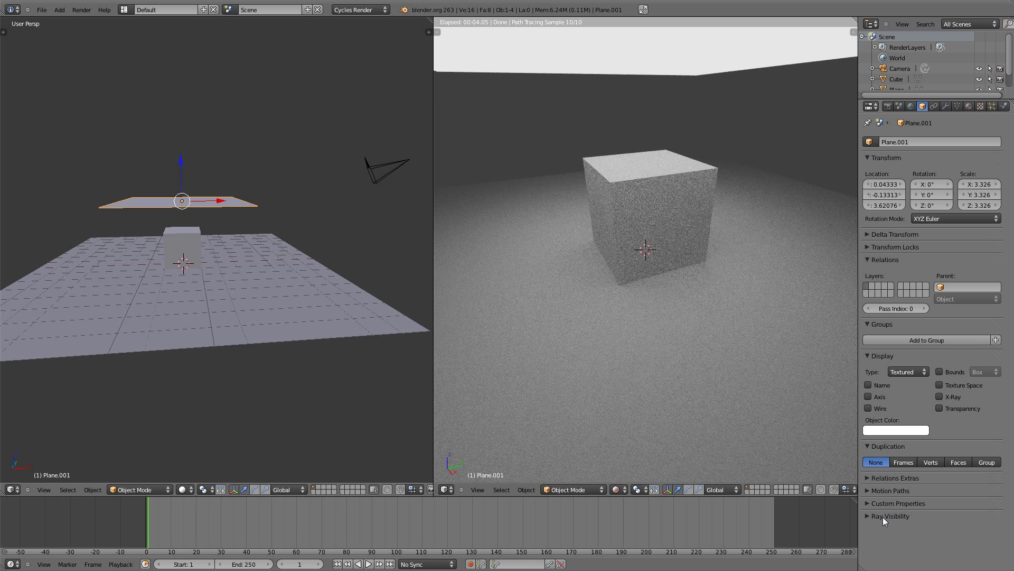
click(886, 519)
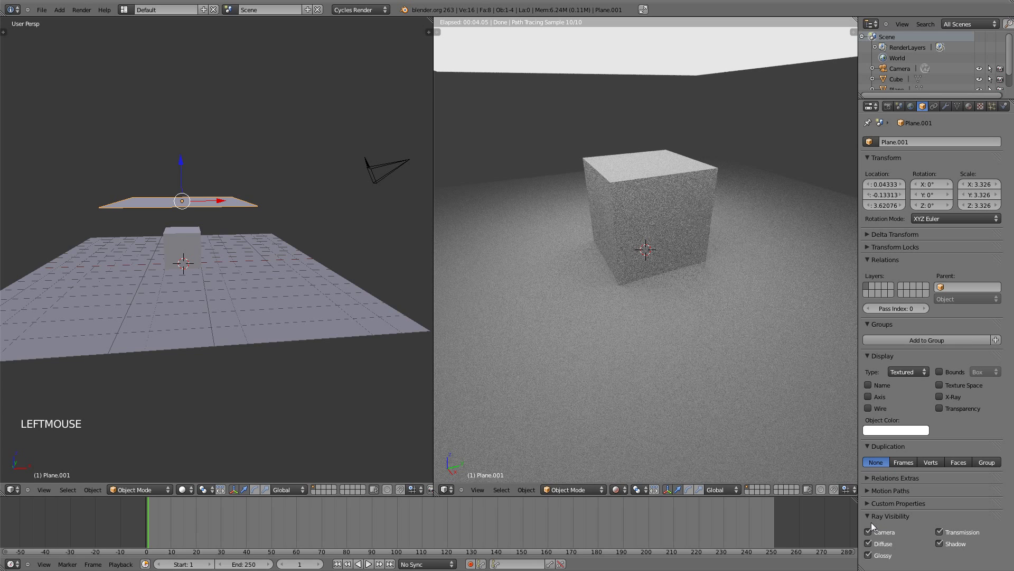
click(870, 532)
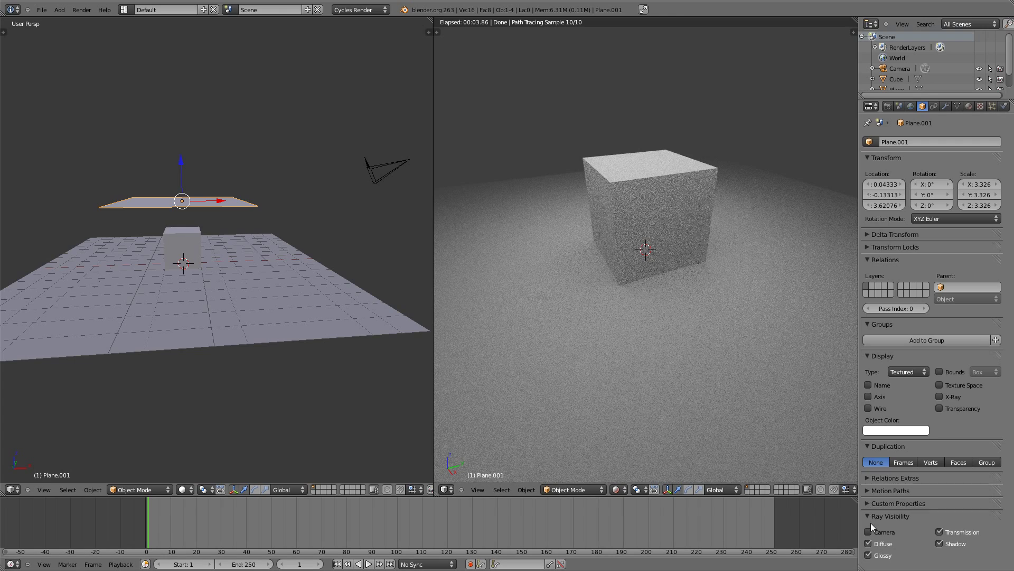
click(874, 535)
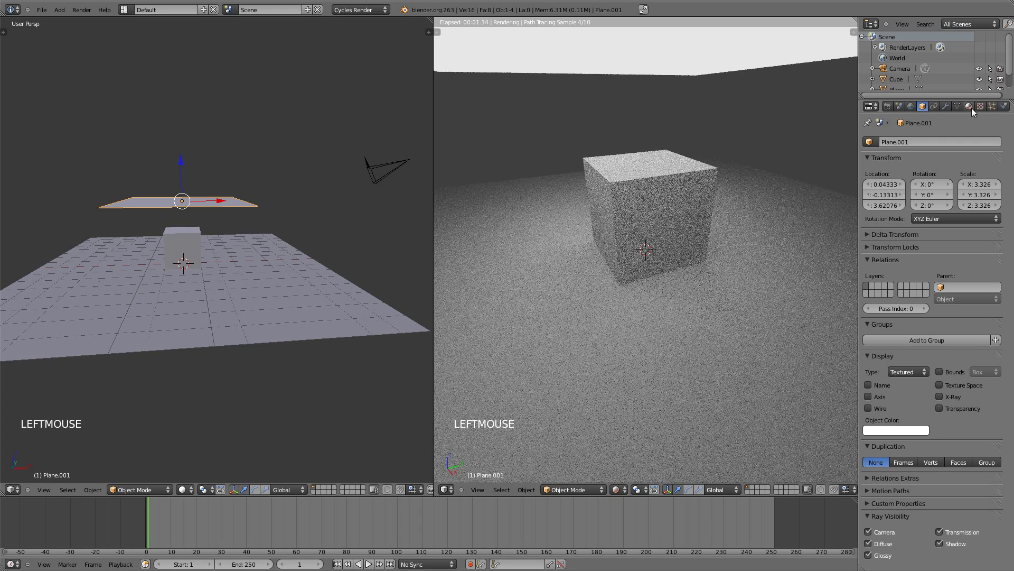
click(975, 110)
click(857, 148)
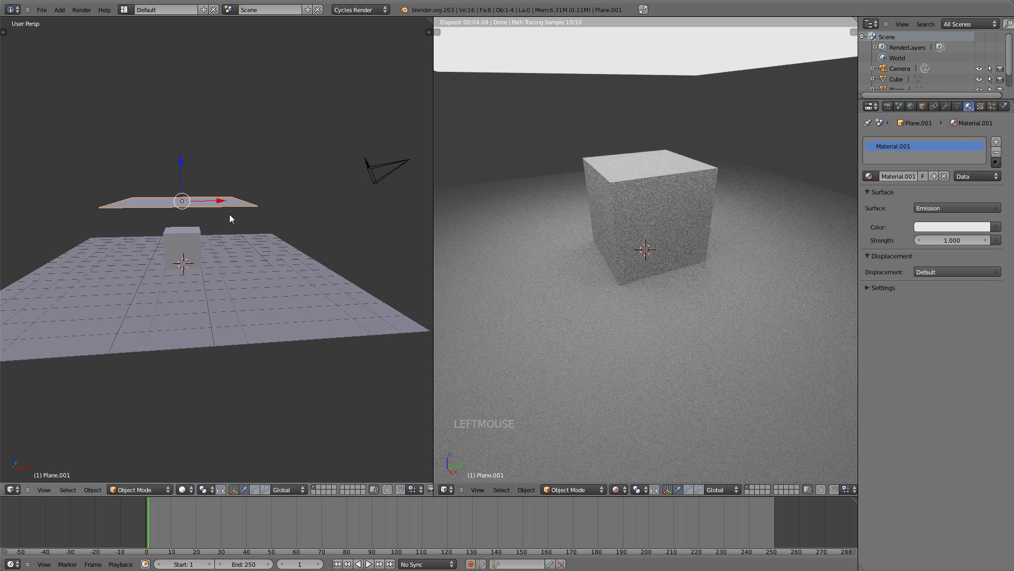
Step: Move the glowing plane, then link its emission material onto the cube with Ctrl+L
middle_click(249, 193)
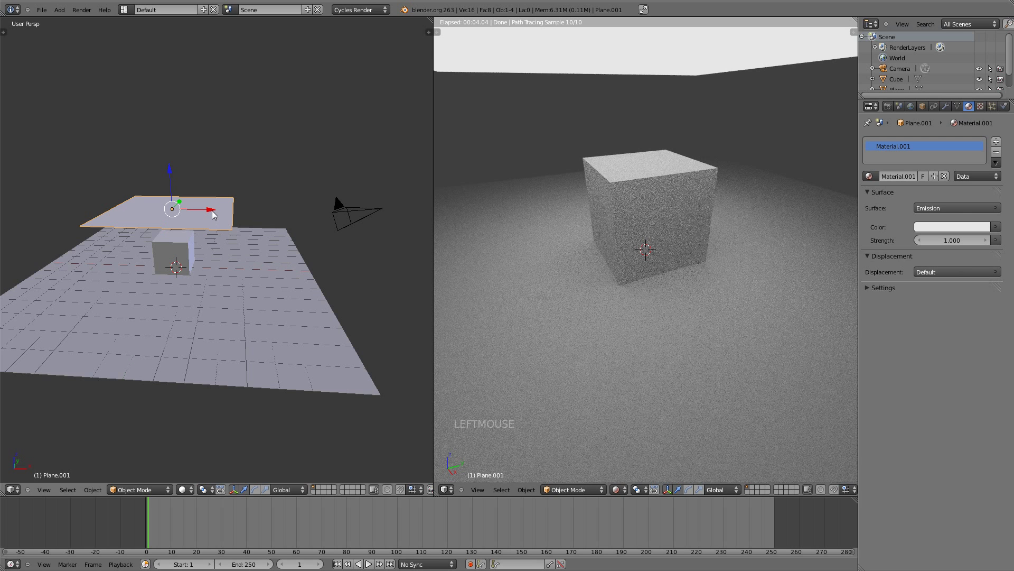
click(213, 216)
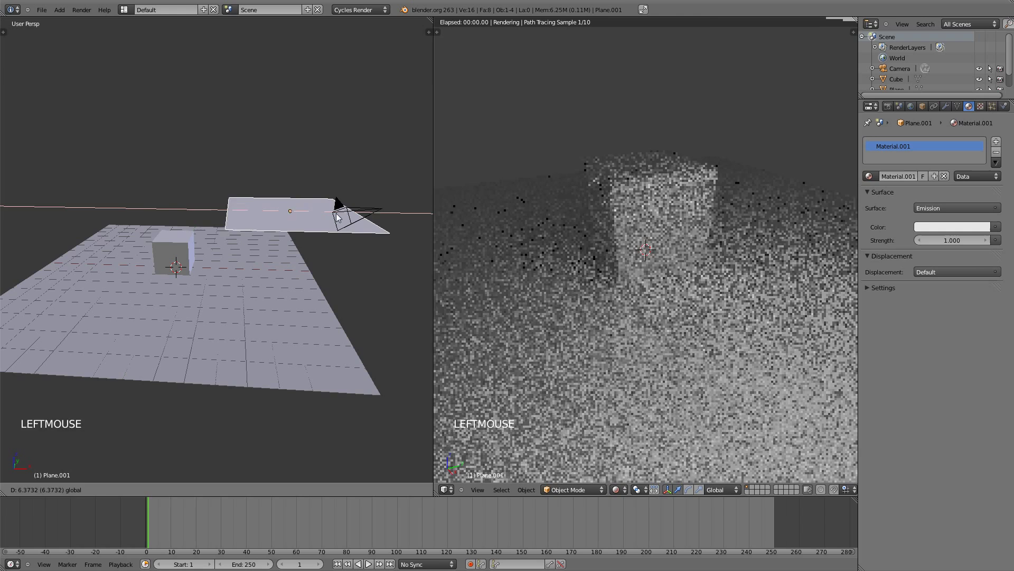
right_click(181, 249)
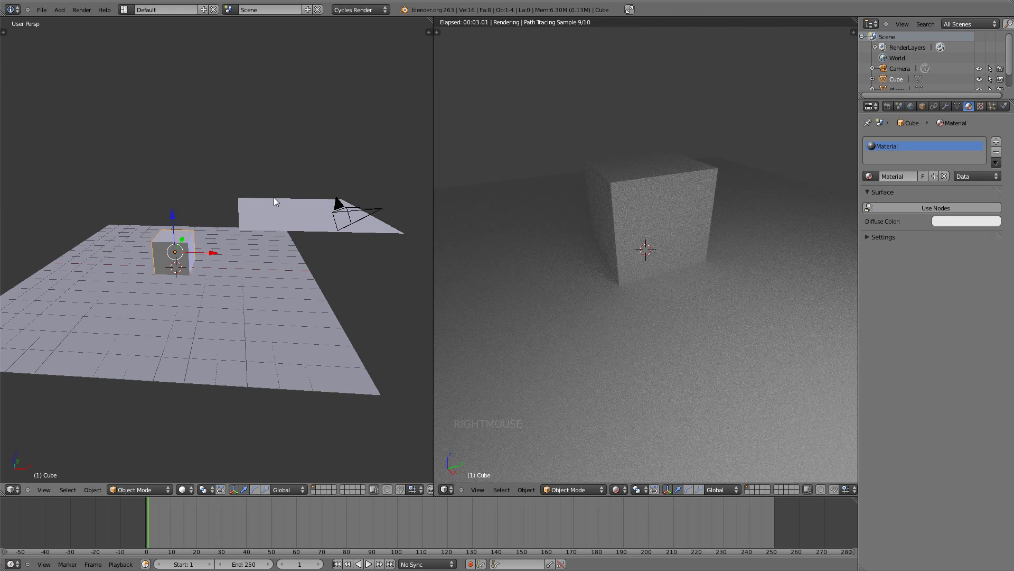
right_click(276, 203)
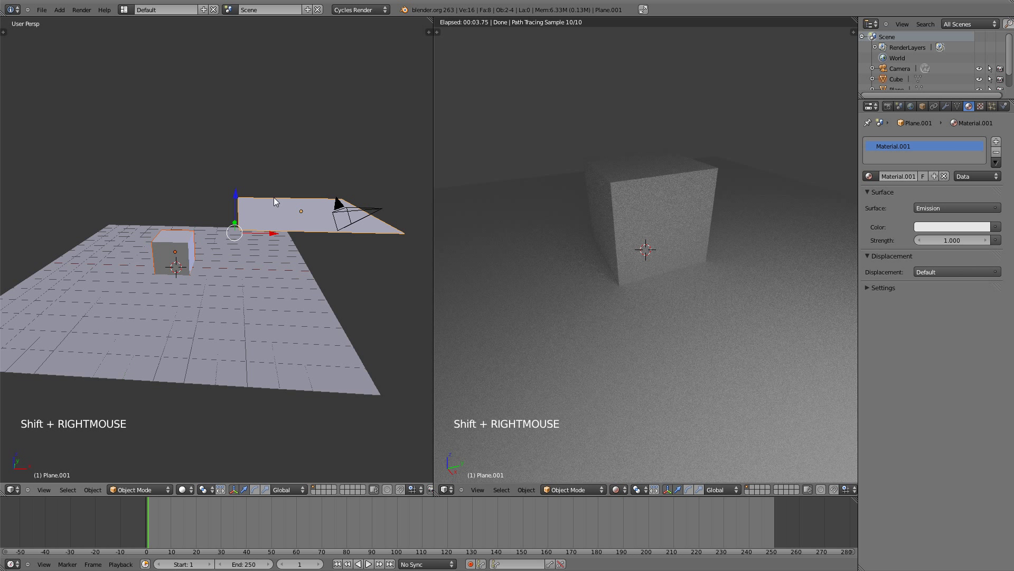
key(ctrl+l)
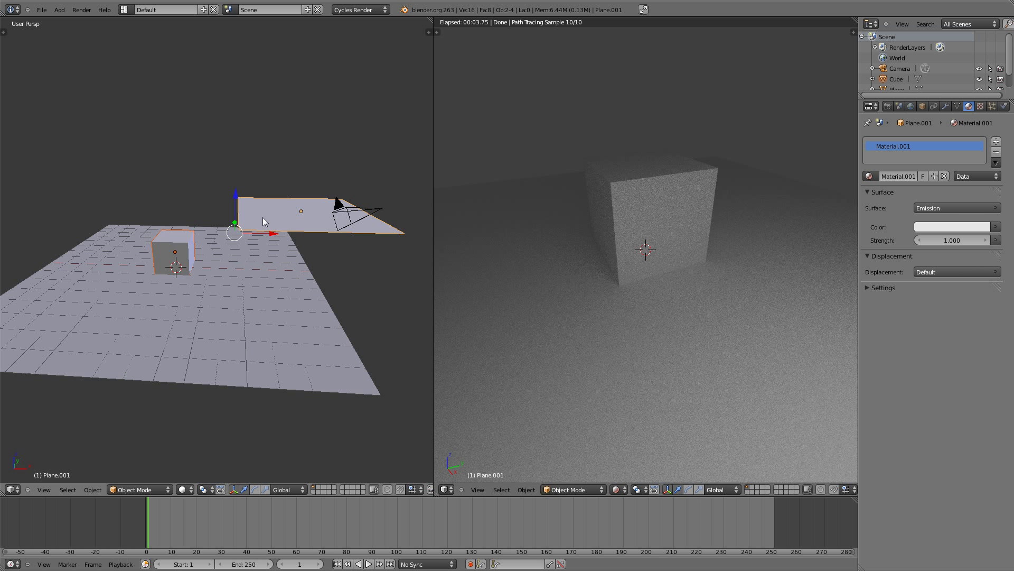
Step: Set the cube's emission strength to 4, then select the cube and plane for removal
right_click(191, 251)
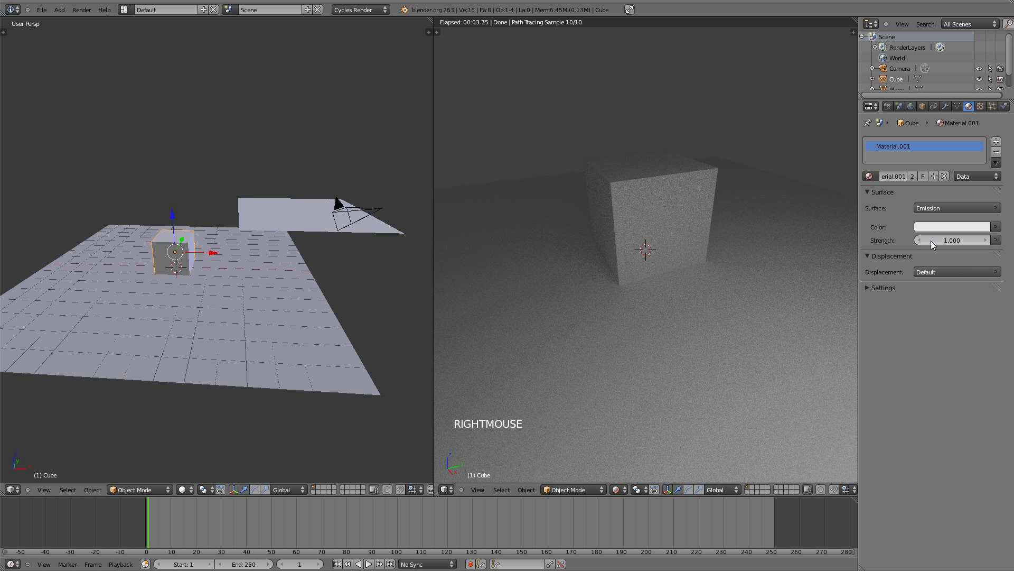
click(958, 244)
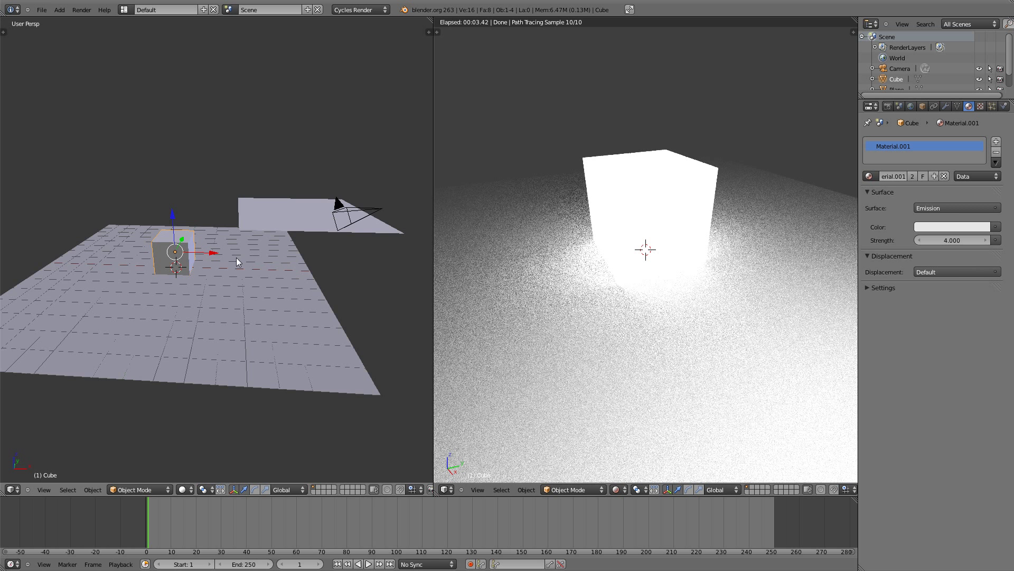
middle_click(253, 252)
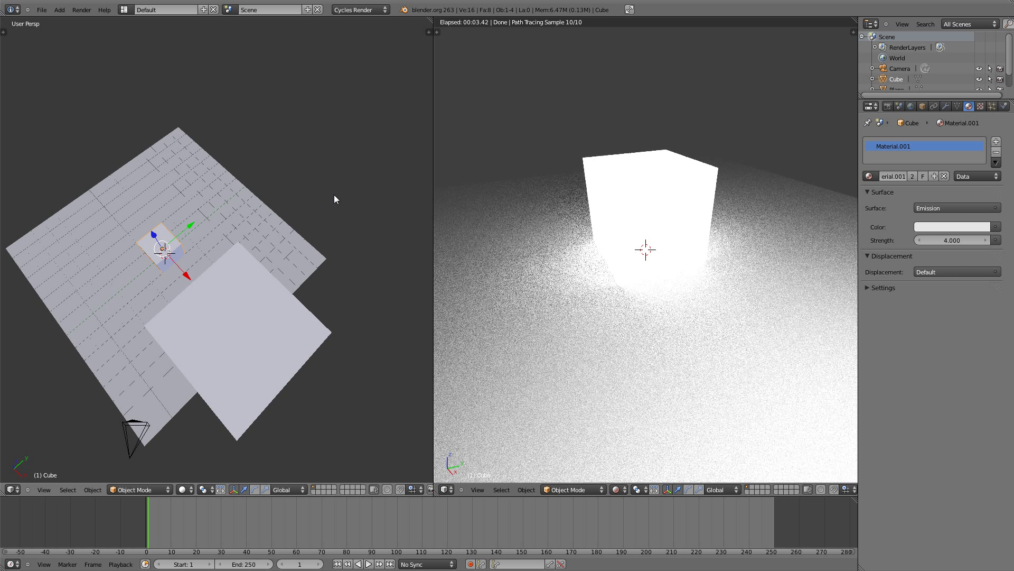
middle_click(331, 217)
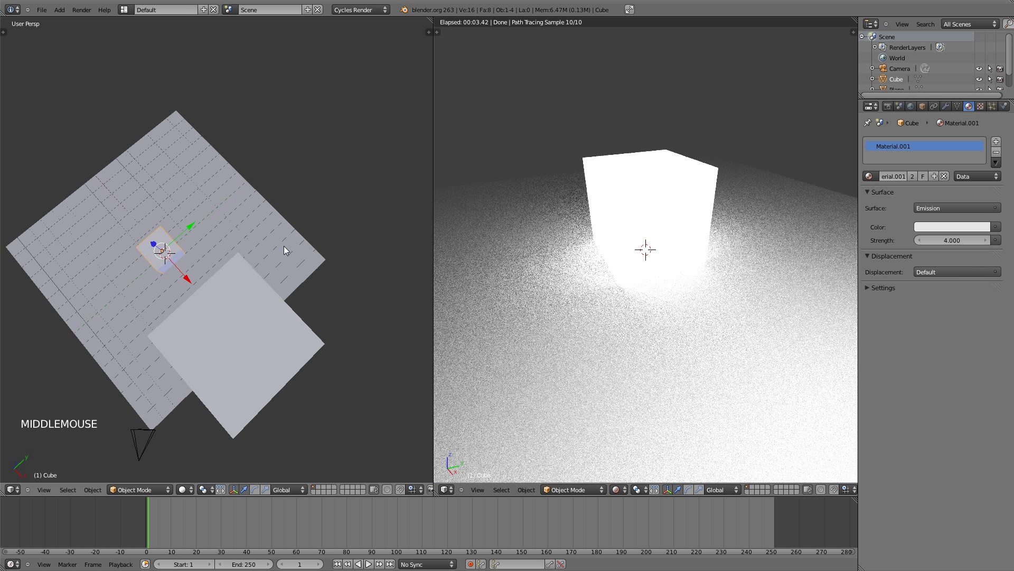
middle_click(258, 331)
right_click(299, 279)
Step: Delete the cube and glowing plane and add a fresh cube to the scene
key(x)
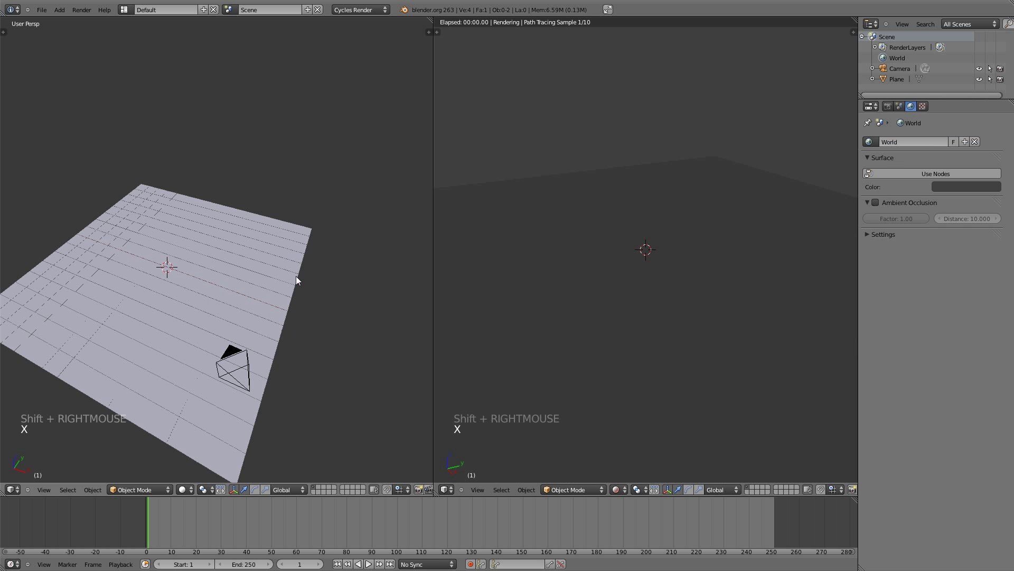
key(shift+a)
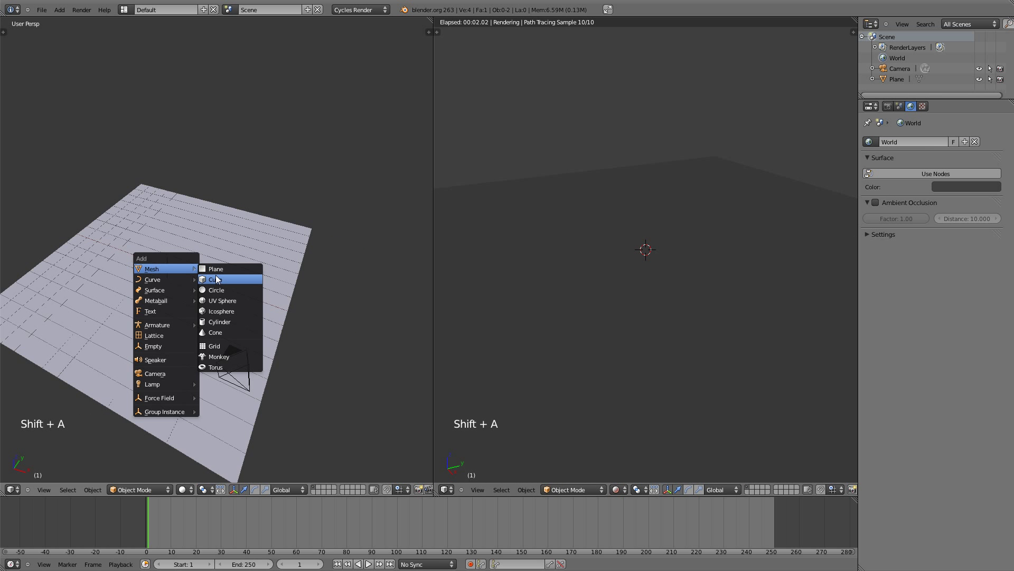
key(g)
click(554, 156)
Step: Give the cube two material slots, the second a new material with an Emission surface
click(916, 179)
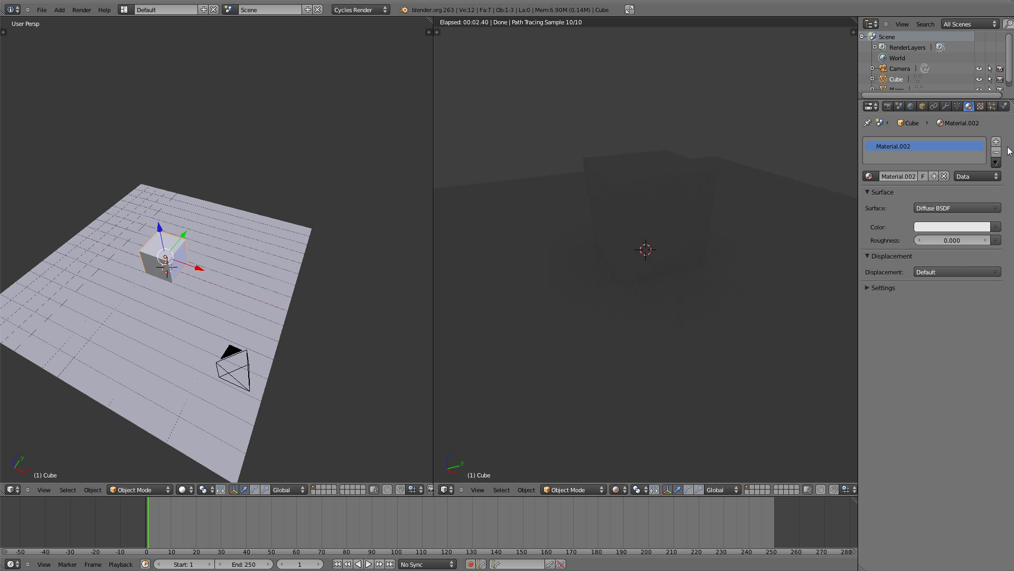
click(1004, 144)
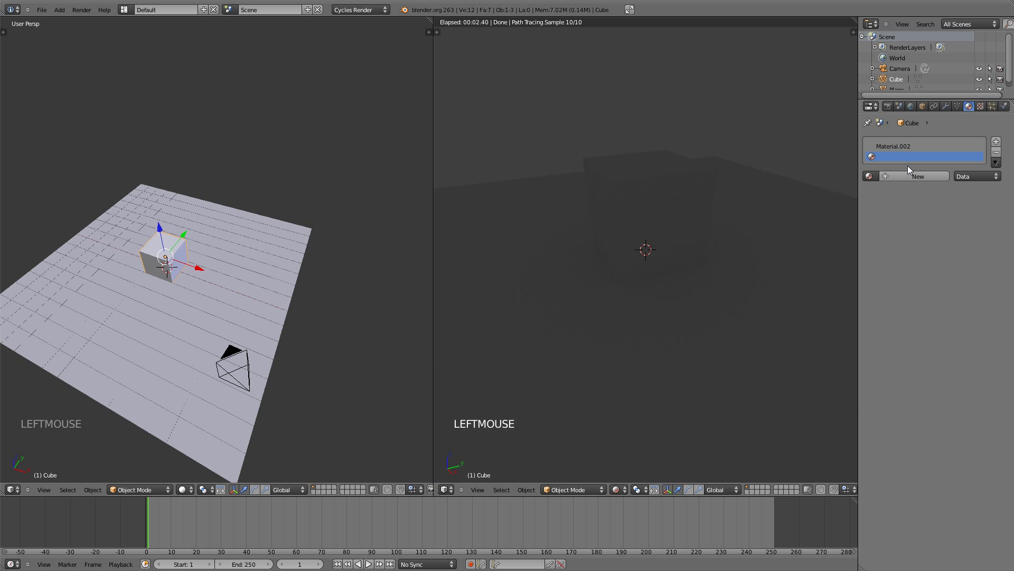
click(917, 180)
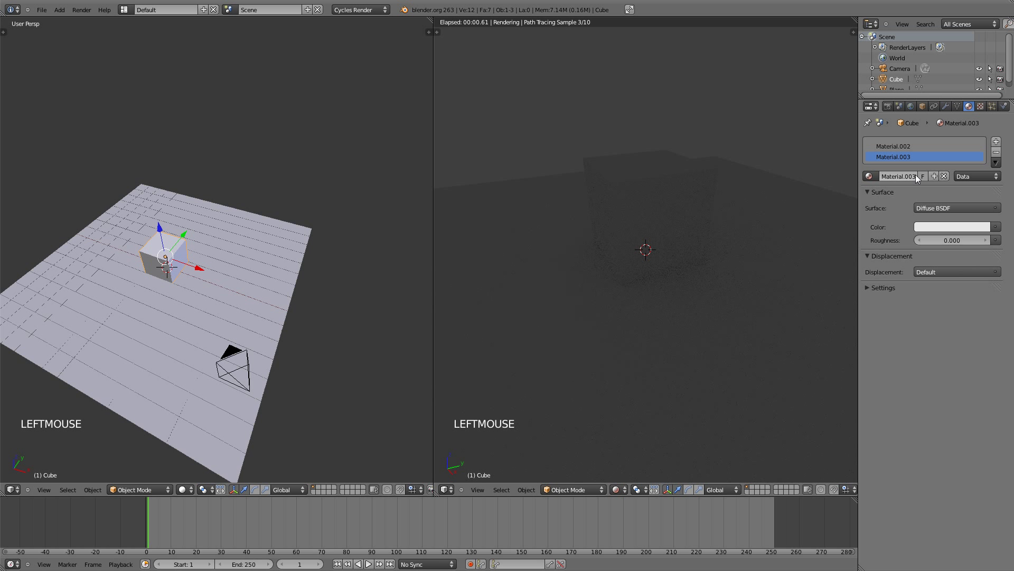
click(930, 207)
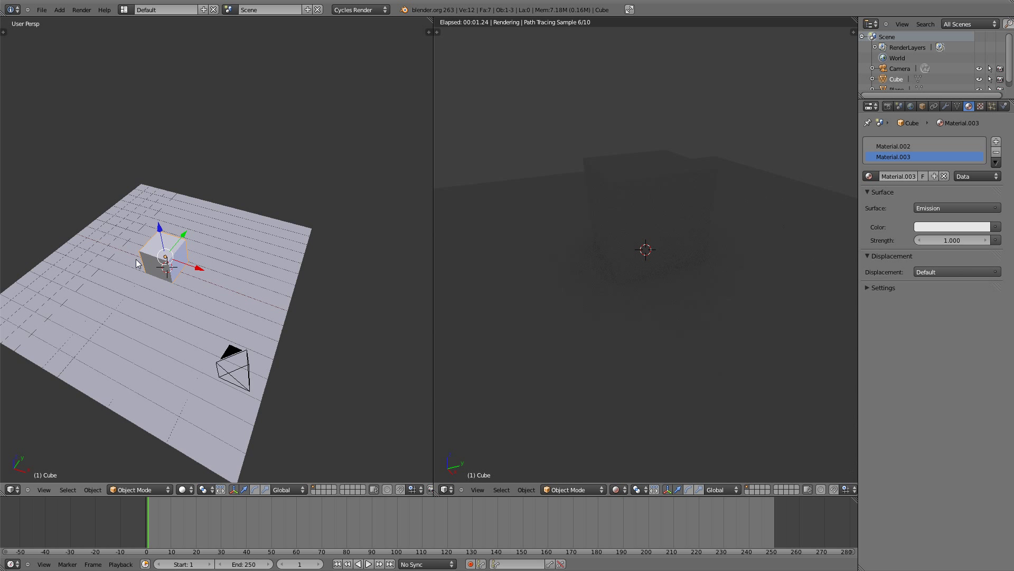
Step: In Edit Mode, cut another edge loop around the cube with Ctrl+R and place it
scroll(up, 3)
key(Tab)
scroll(up, 3)
middle_click(646, 250)
key(a)
scroll(up, 3)
key(ctrl+r)
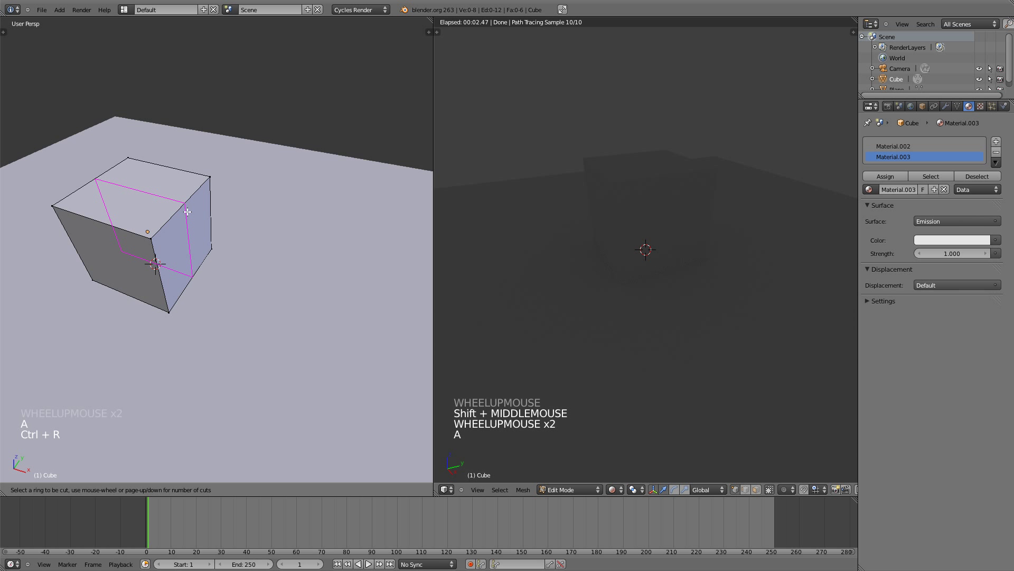
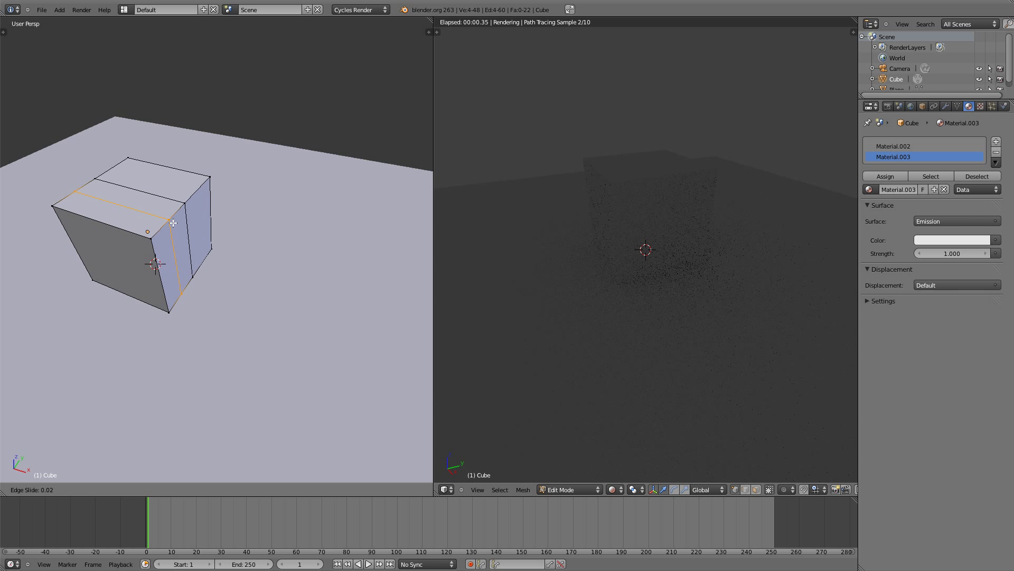
click(646, 249)
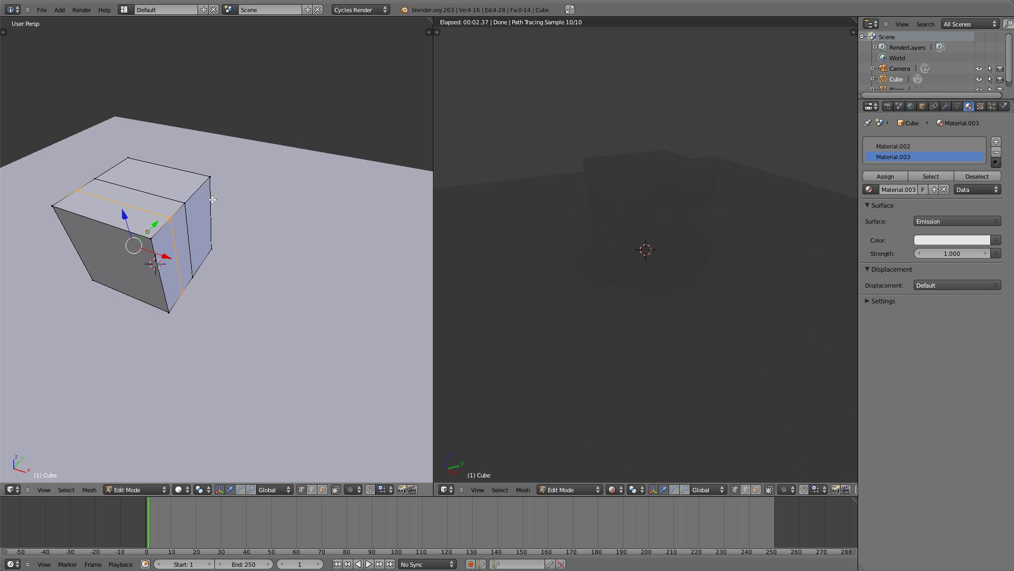
Step: Select the band of faces between the loops and assign it the emission material
key(ctrl+Tab)
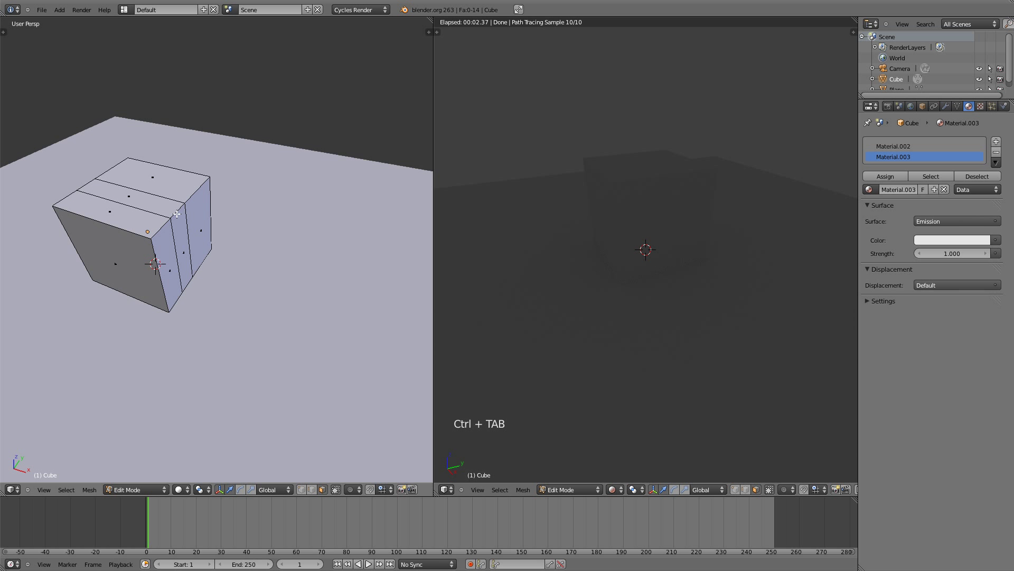
right_click(646, 250)
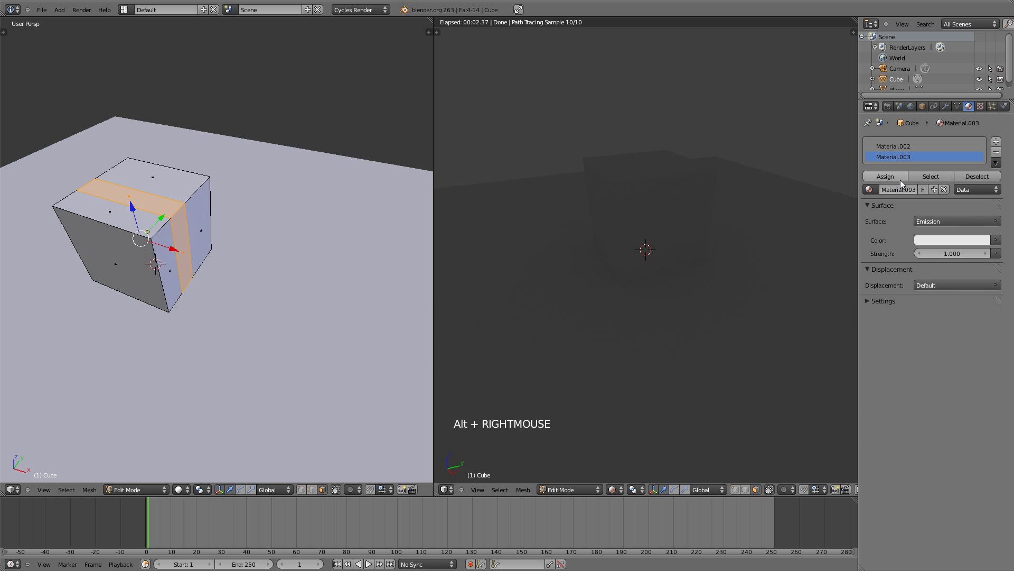
click(903, 181)
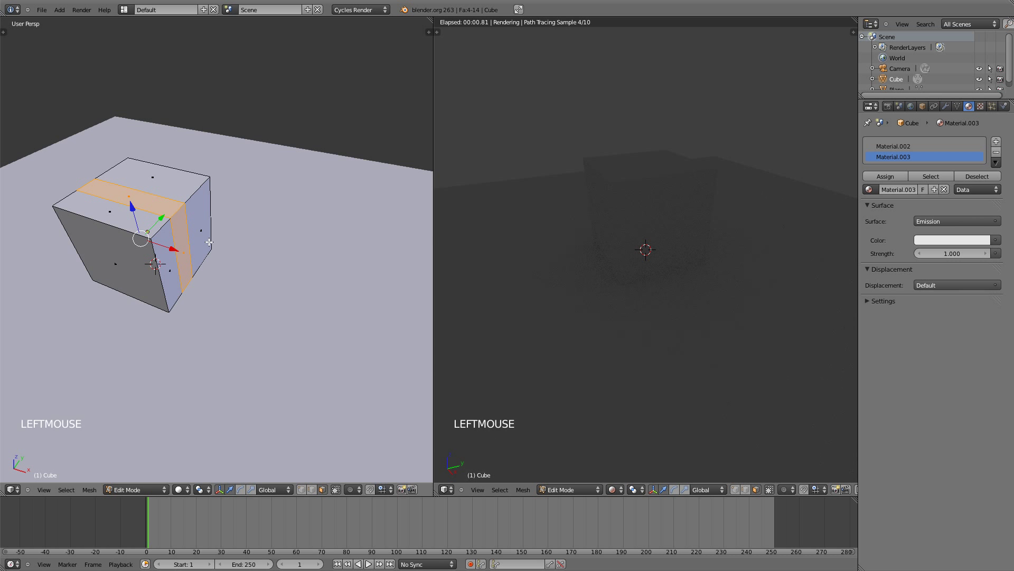
Step: Back in Object Mode, set the emission strength to 4 and its colour to red
key(Tab)
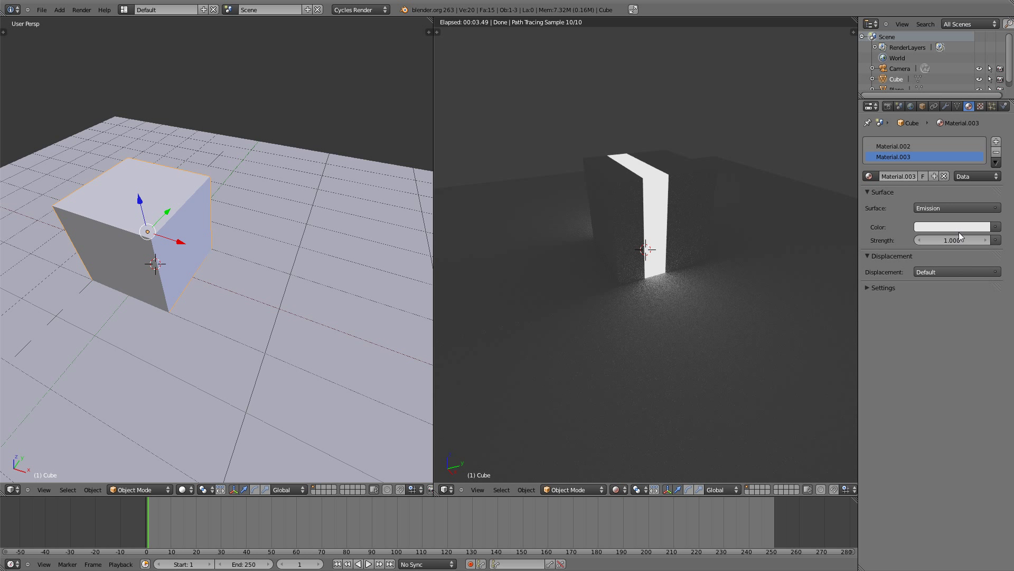
click(948, 242)
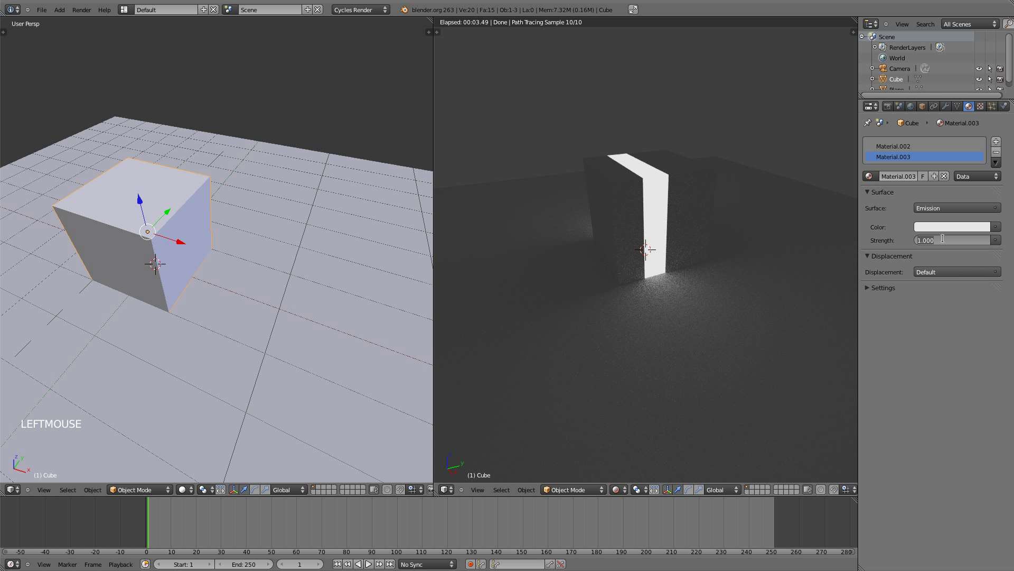
click(946, 193)
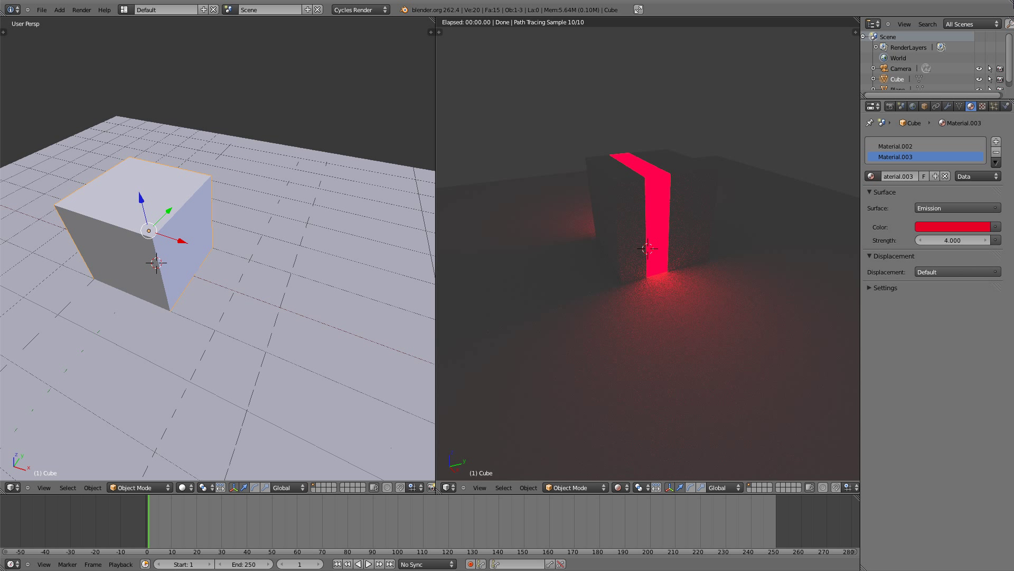
click(630, 490)
click(631, 490)
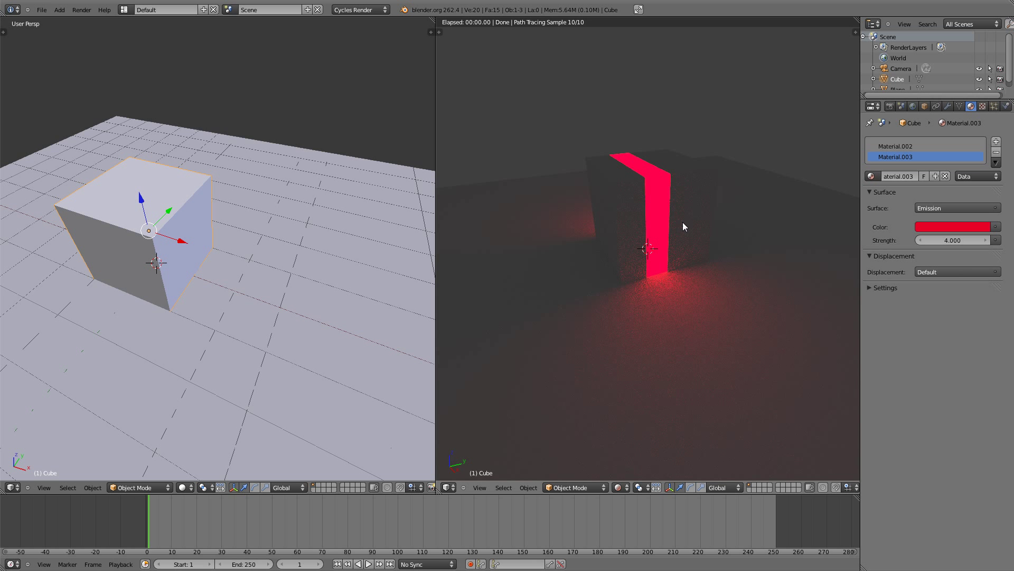
Step: Orbit the rendered preview to view the red-glowing band from several angles
middle_click(754, 201)
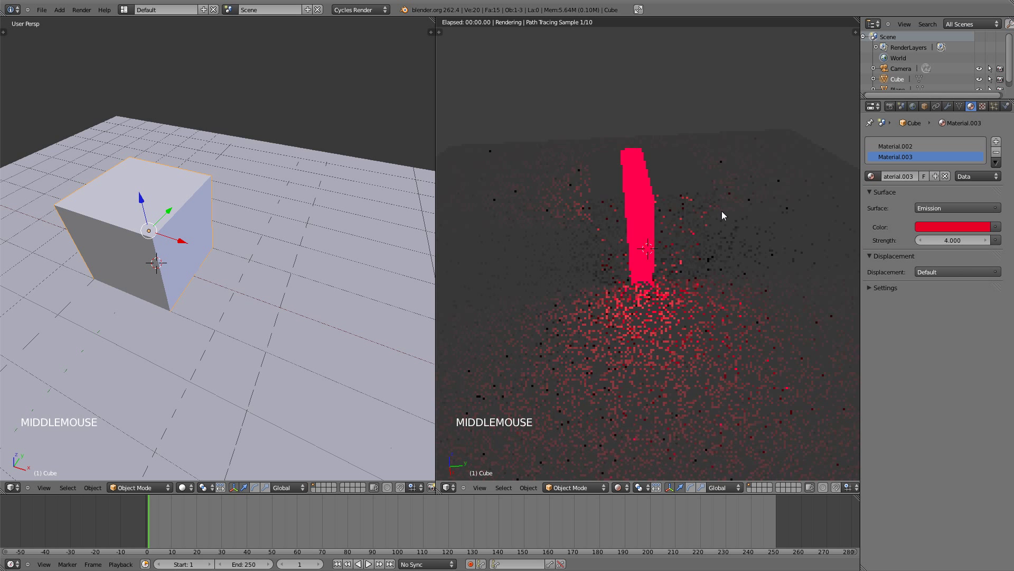
middle_click(597, 199)
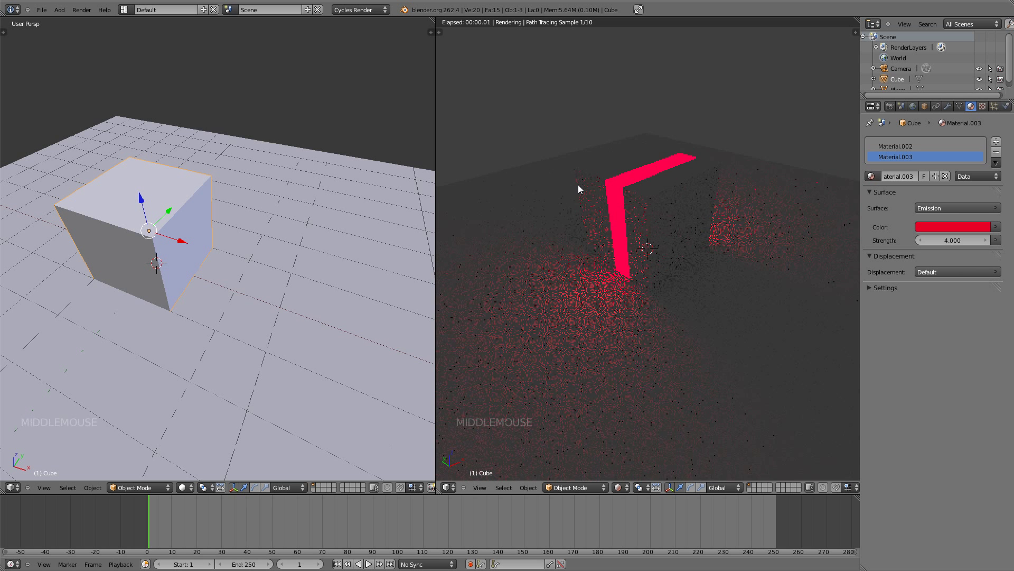
middle_click(686, 246)
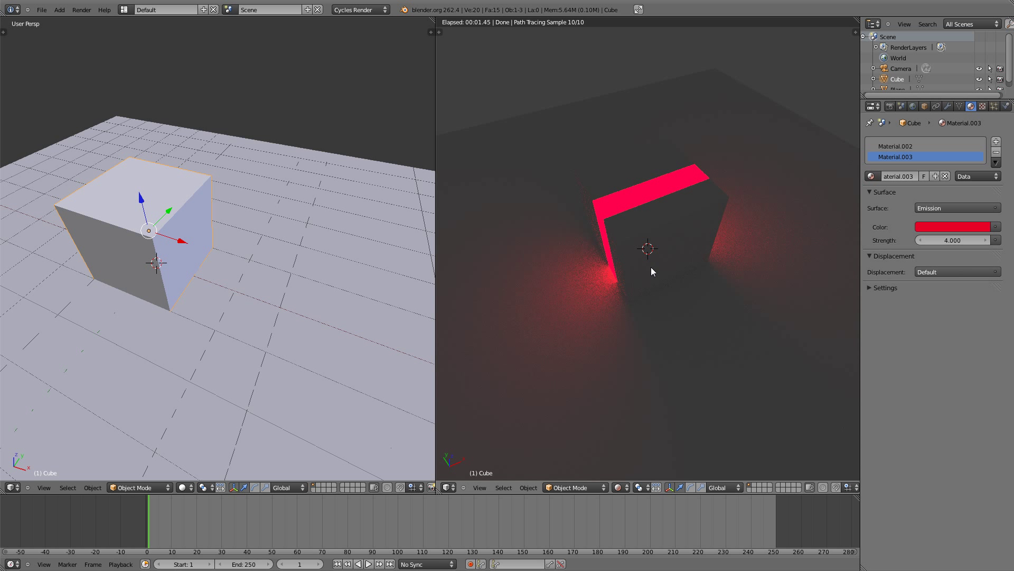
Step: Switch the preview to Solid shading, look through the camera with Numpad 0 and show the Render properties
click(629, 488)
click(635, 444)
middle_click(232, 252)
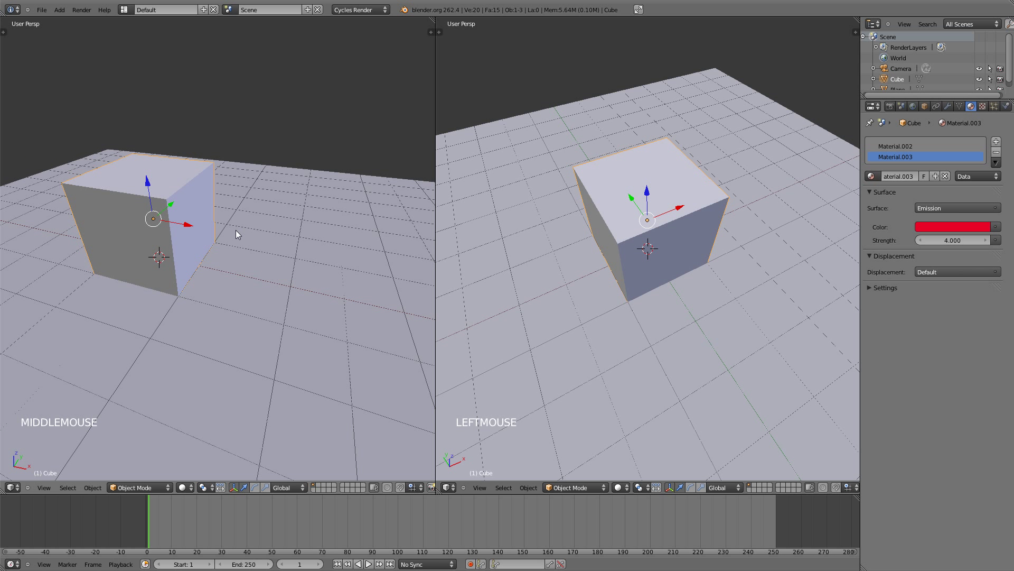
key(KP_0)
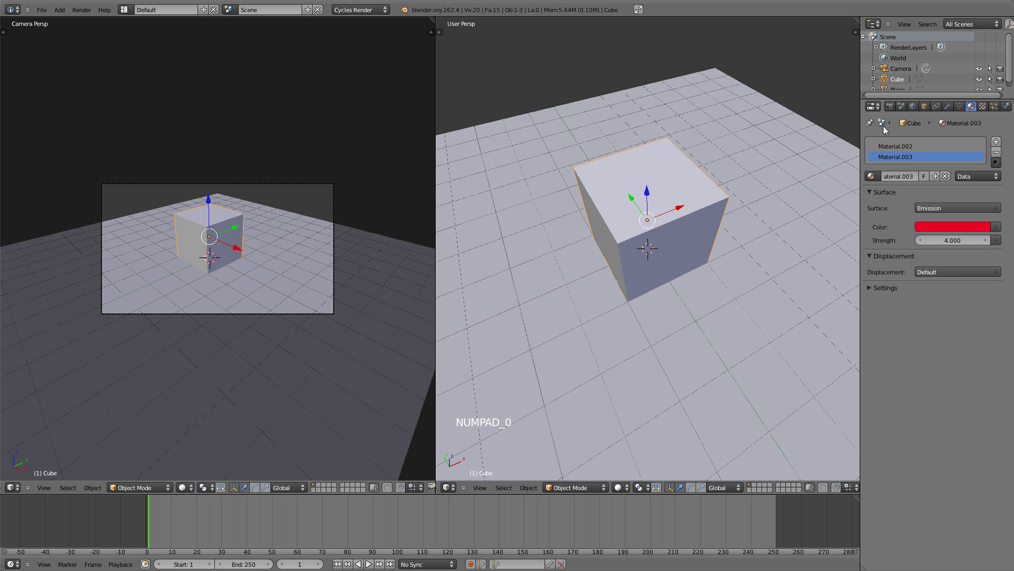
click(891, 109)
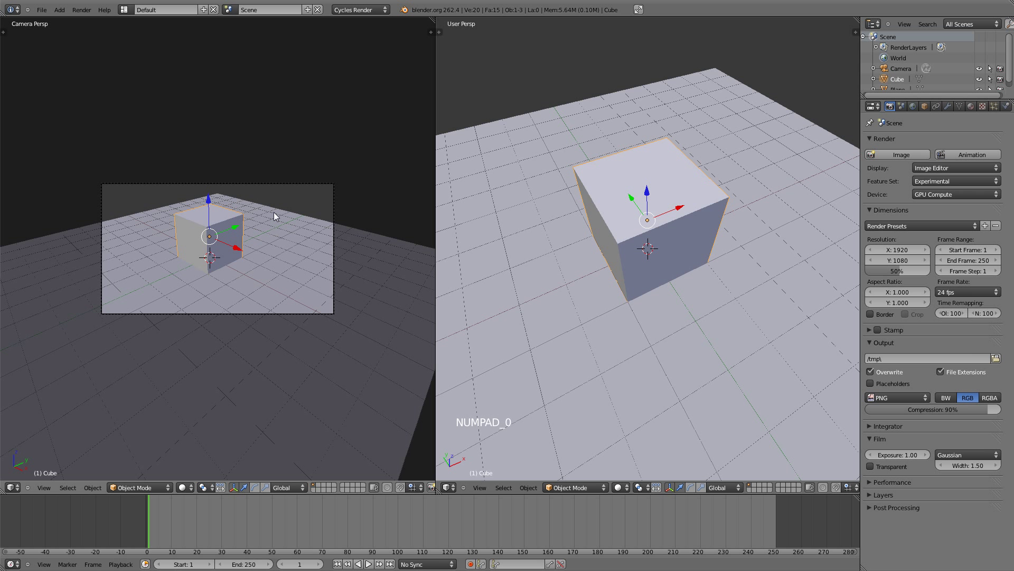
Step: Render the red-glowing cube from the camera with F12
key(F12)
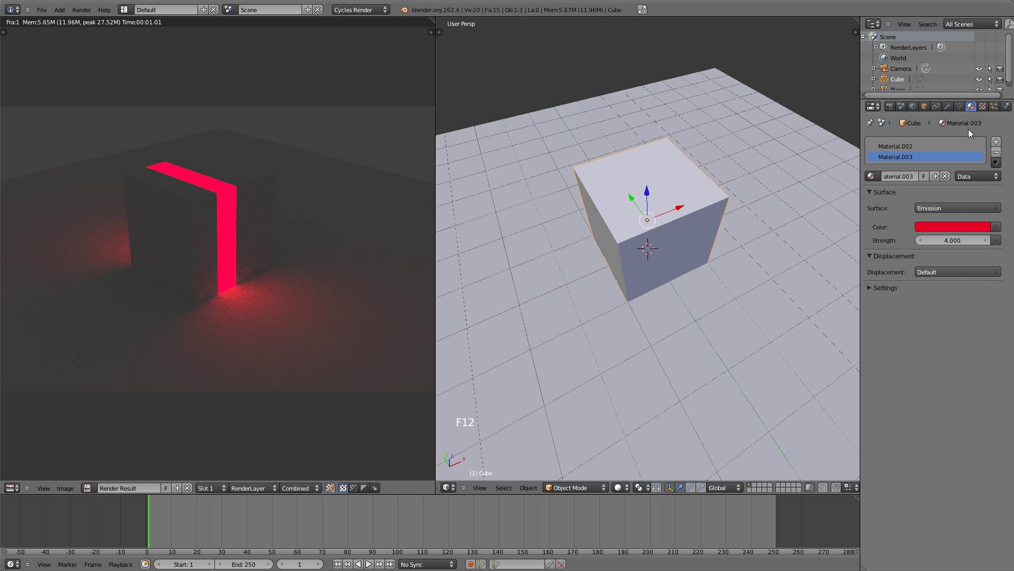
Step: Pick the empty Slot 2 and render the green-glowing cube into it with F12
click(930, 118)
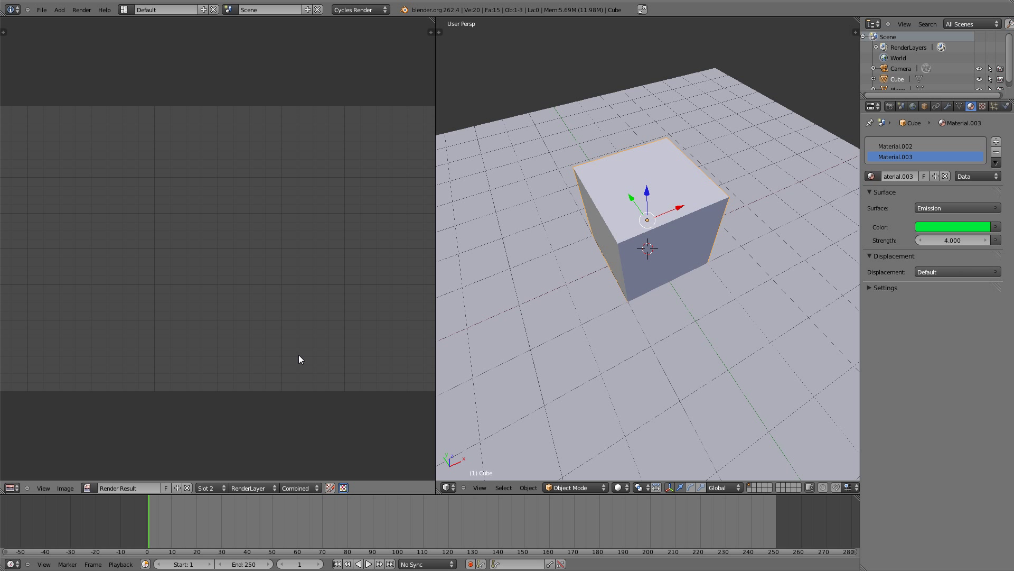
key(F12)
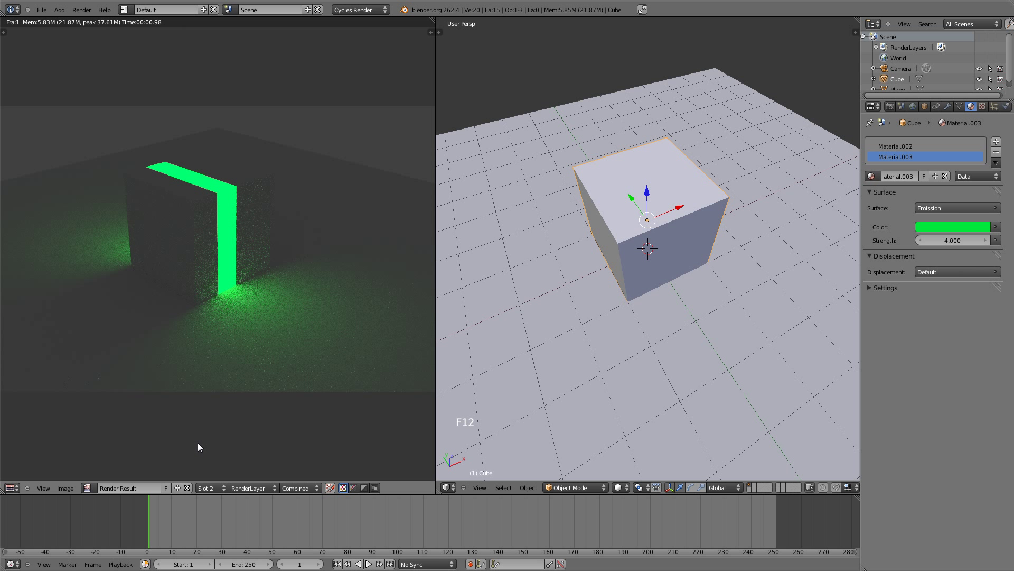
click(218, 482)
click(215, 469)
click(205, 477)
Step: Alternate the 1 and 2 keys in the Image Editor to compare the two renders
key(1)
key(2)
key(1)
key(2)
key(1)
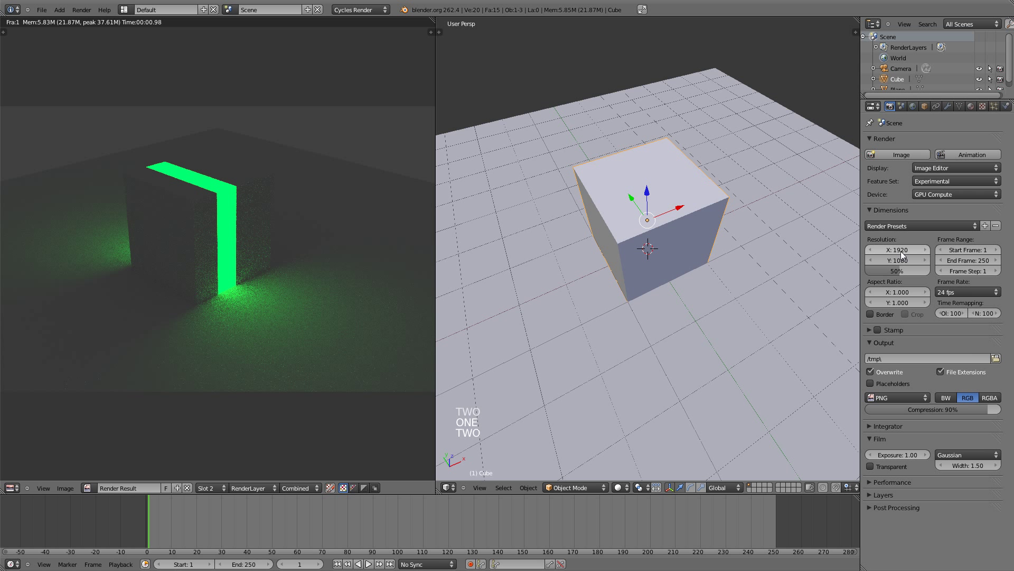
Step: Choose C:\tmp\ as the output folder for saved renders
click(917, 275)
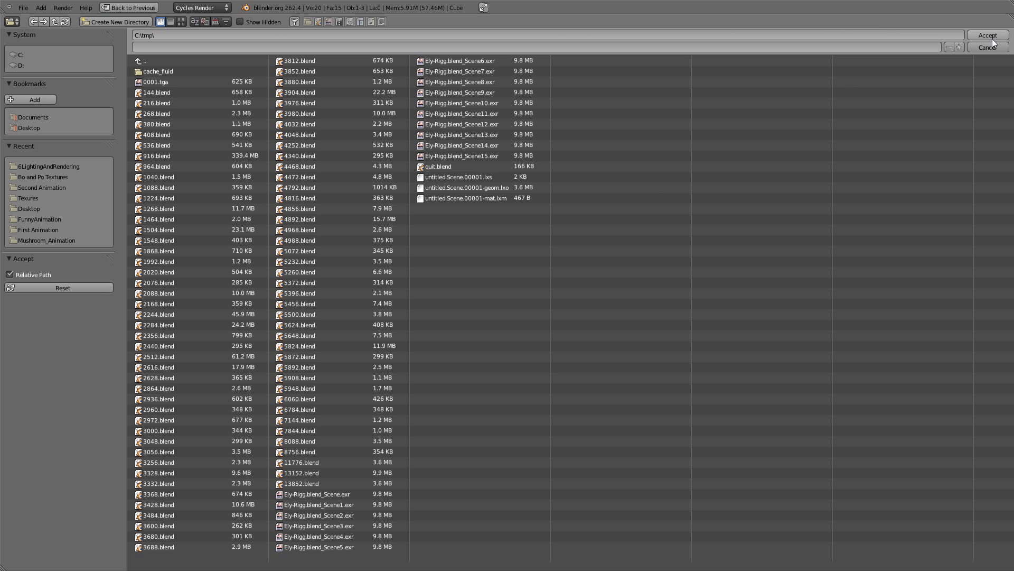
Step: Keep PNG as the render output format
click(998, 32)
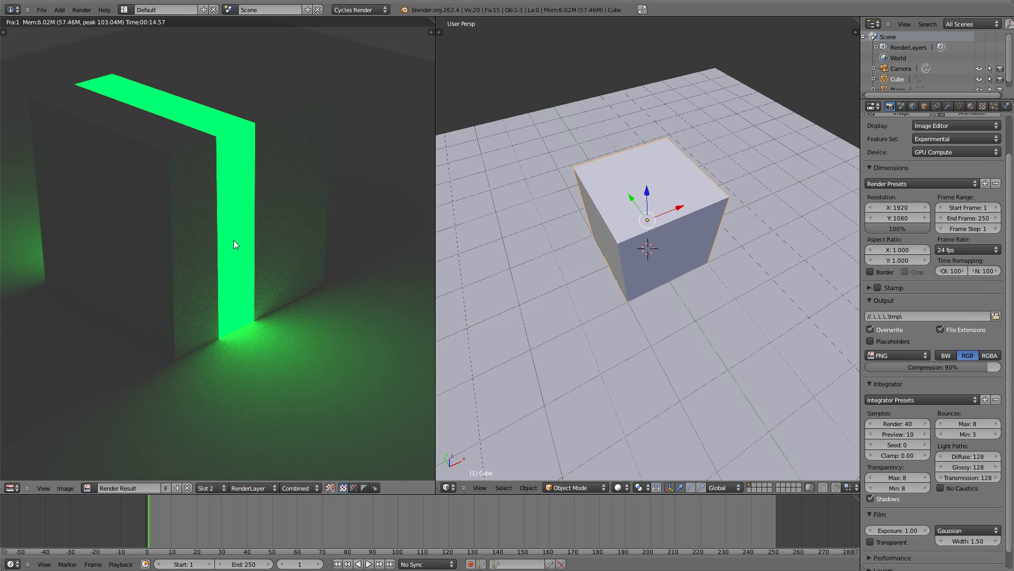
Step: Render the cube at 10 samples into Slot 1, then flip slots to compare against the 40-sample render
key(1)
key(2)
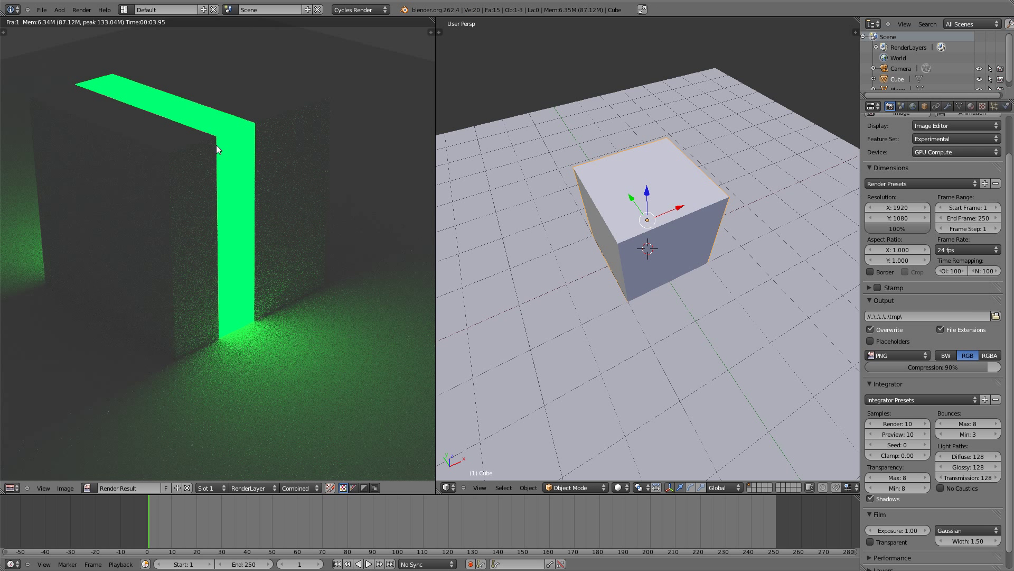
key(2)
key(2)
key(1)
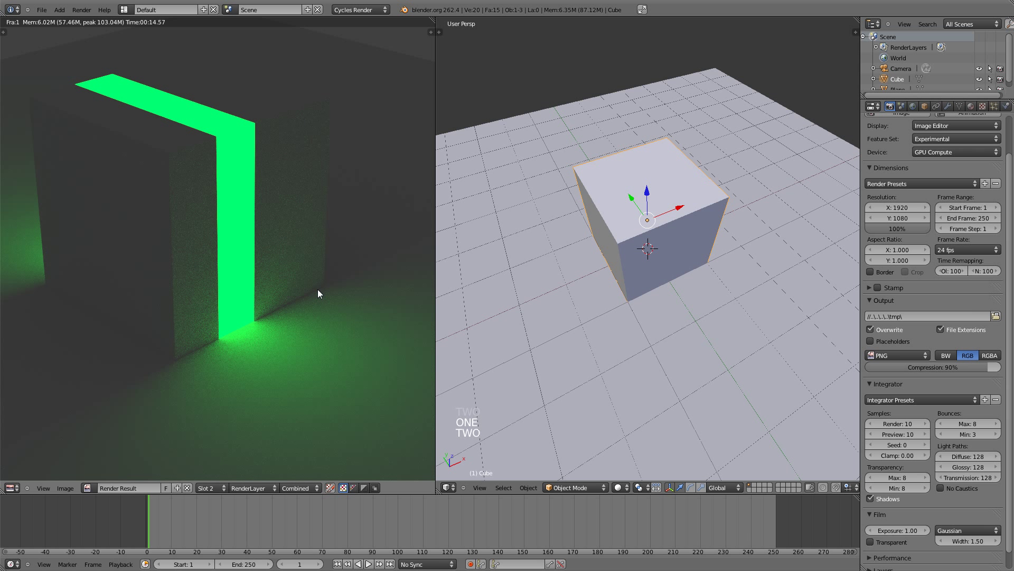
key(1)
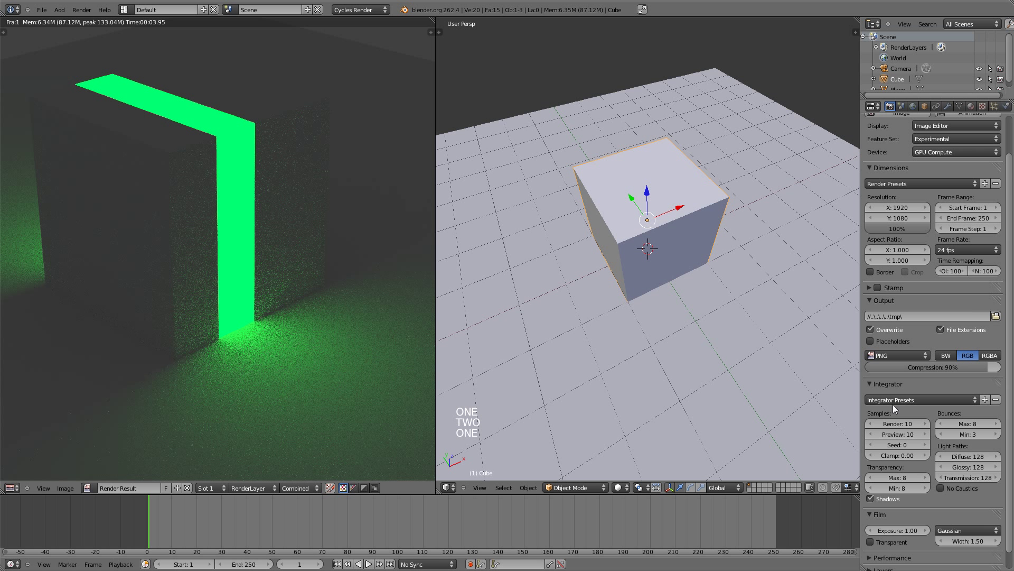